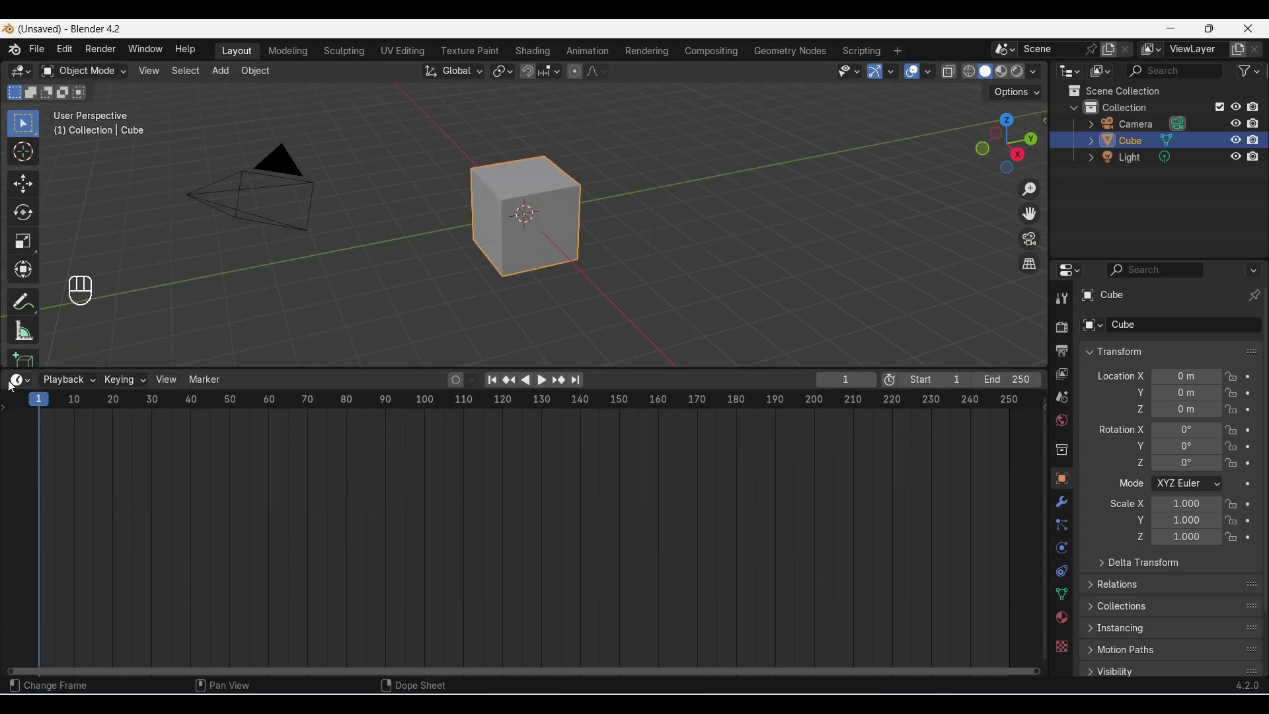
# Create a new Geometry Nodes group on the cube and hide the editor's side panel.
pyautogui.moveTo(30, 387); pyautogui.dragTo(77, 520)
pyautogui.click(507, 386)
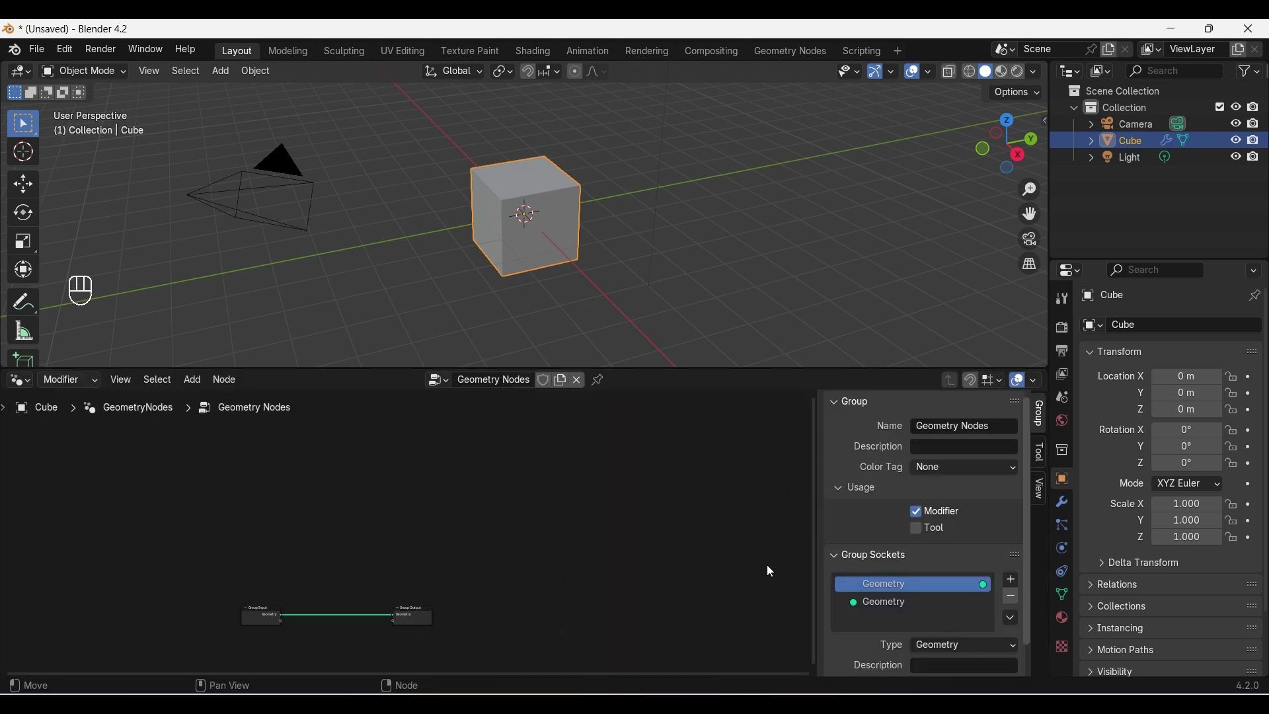
pyautogui.press('n')
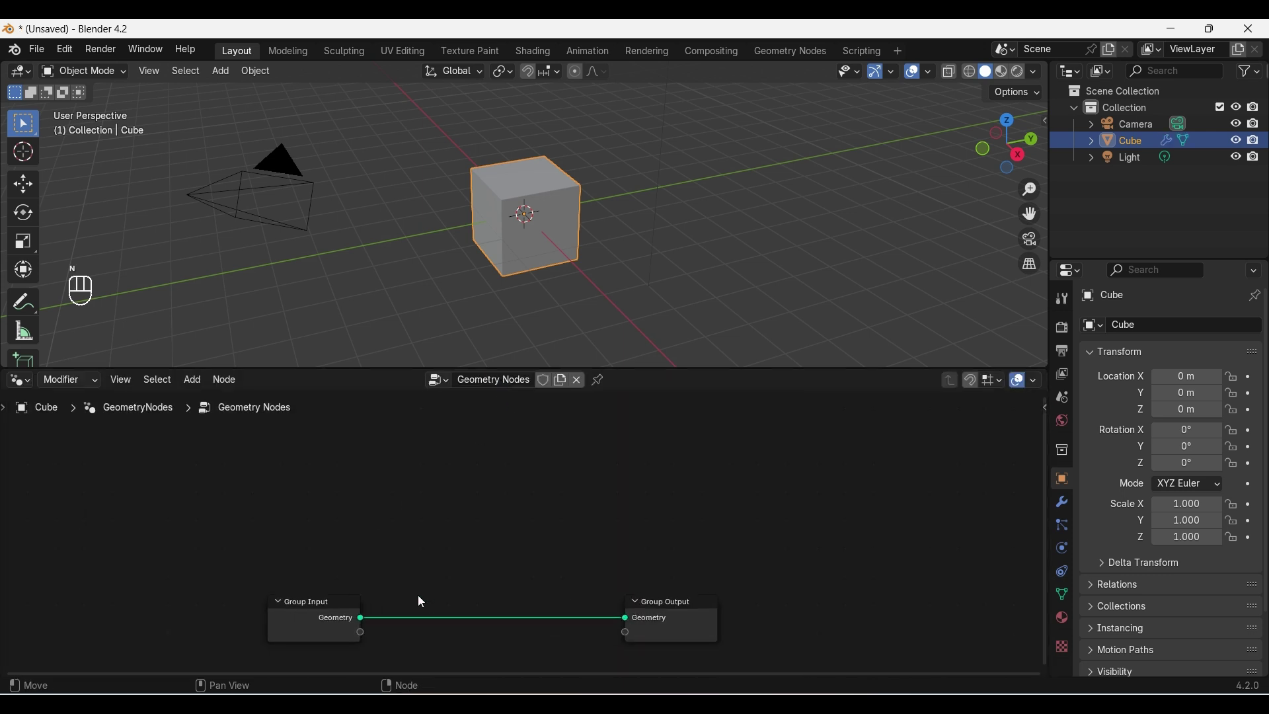
# Remove the Group Input node and add a String to Curves node.
pyautogui.click(286, 617)
pyautogui.press('Delete')
pyautogui.press('shift+a')
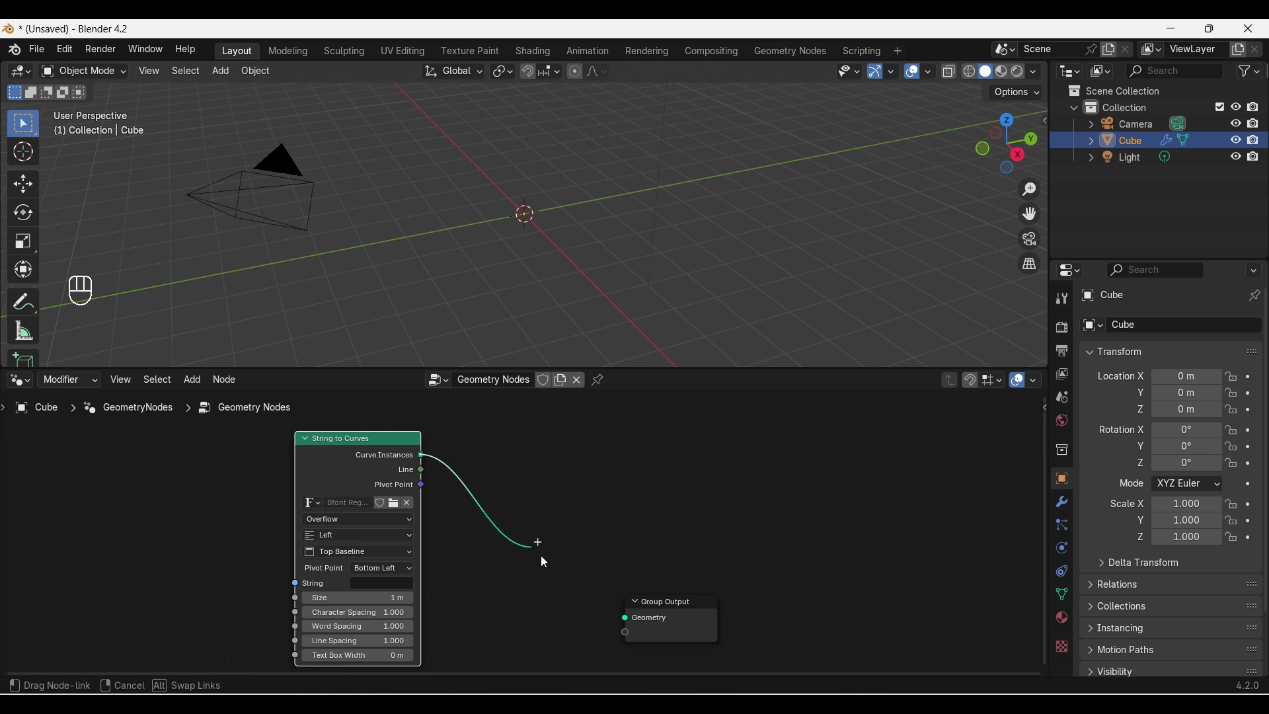
# Feed the EG2021 text curves to the group output and stand the text upright with a 90° X rotation.
pyautogui.moveTo(367, 590); pyautogui.dragTo(367, 591)
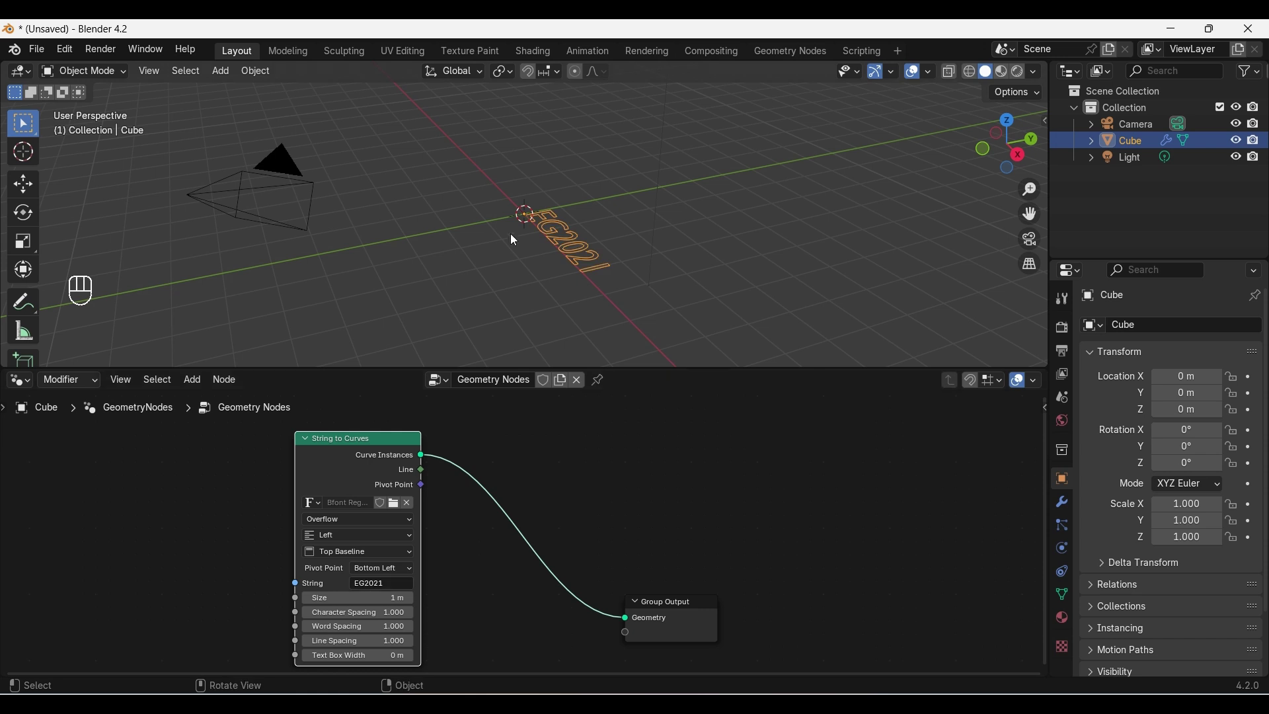
pyautogui.press('KP_9')
pyautogui.press('KP_0')
pyautogui.press('Return')
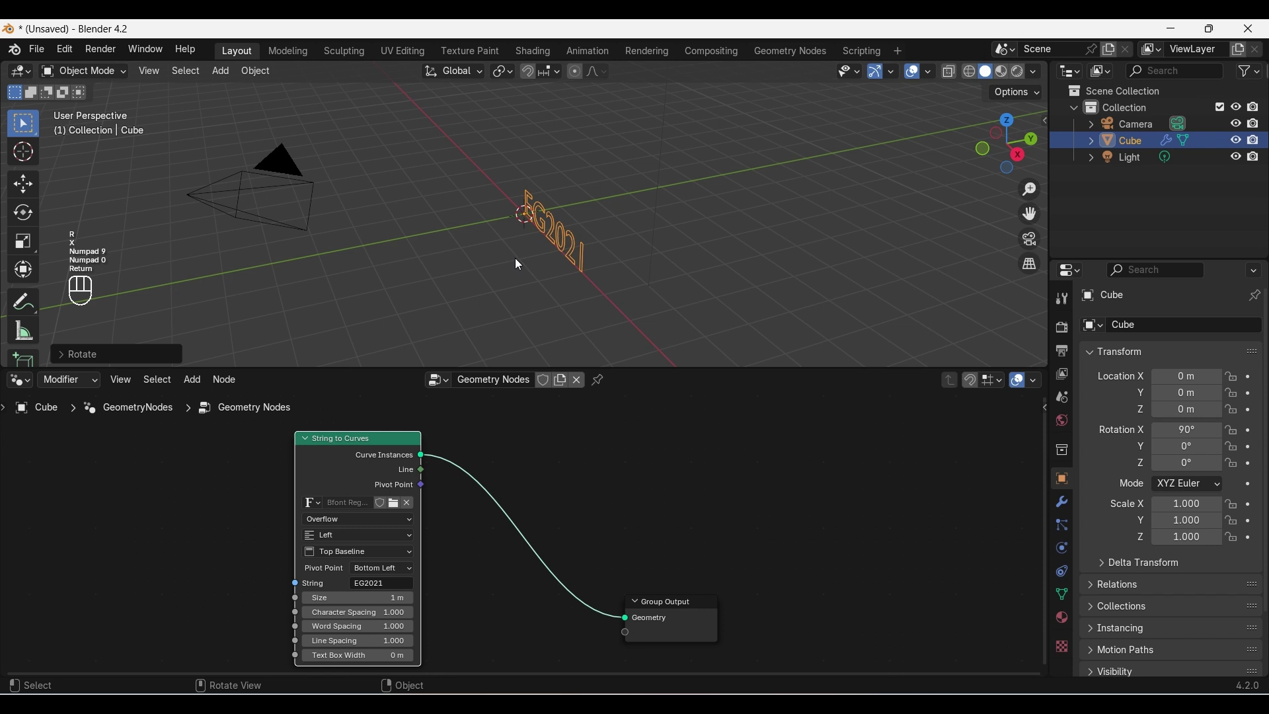
pyautogui.press('KP_1')
pyautogui.middleClick(582, 247)
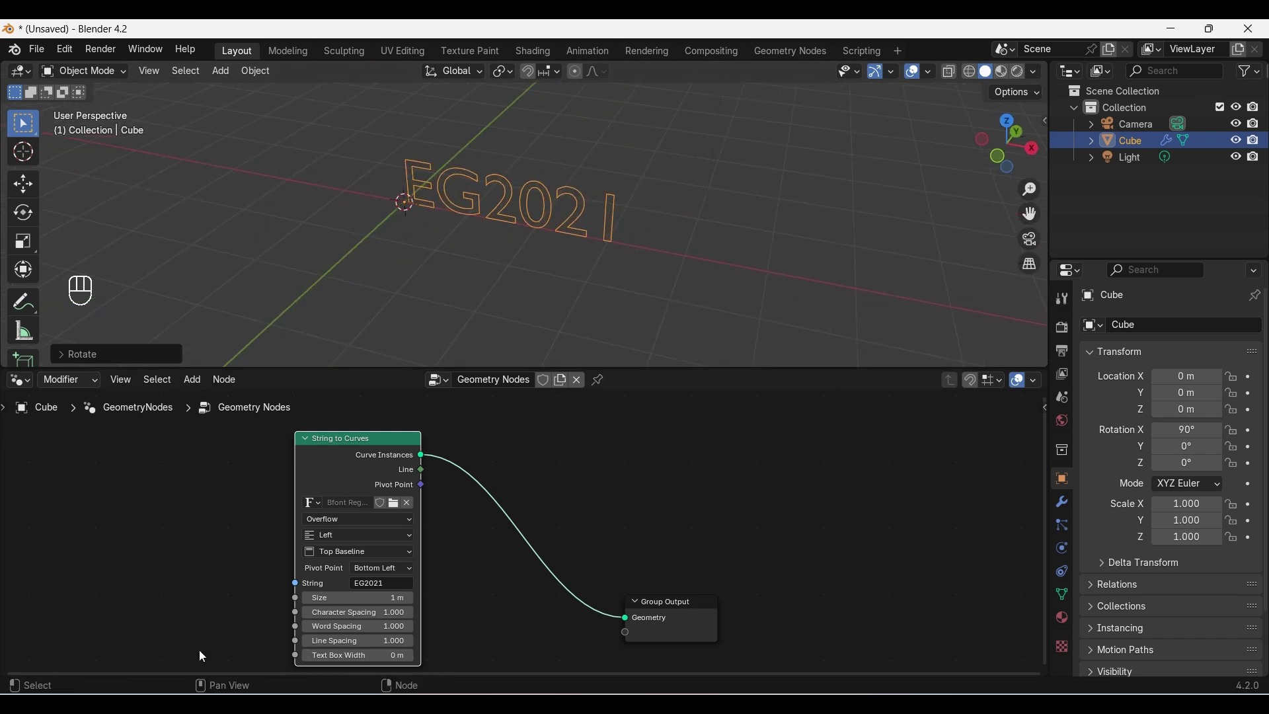
pyautogui.click(486, 574)
# Fill the letters with n-gons using a Fill Curve node.
pyautogui.press('shift+a')
pyautogui.press('l')
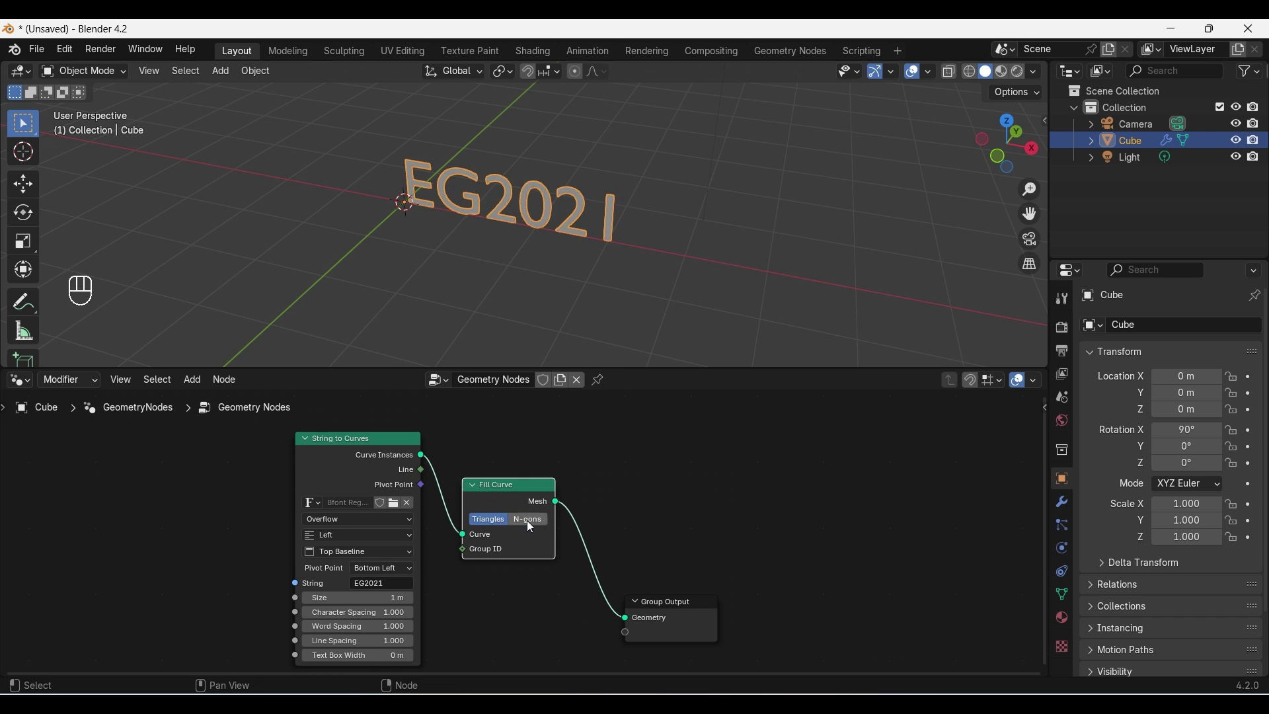
pyautogui.click(533, 527)
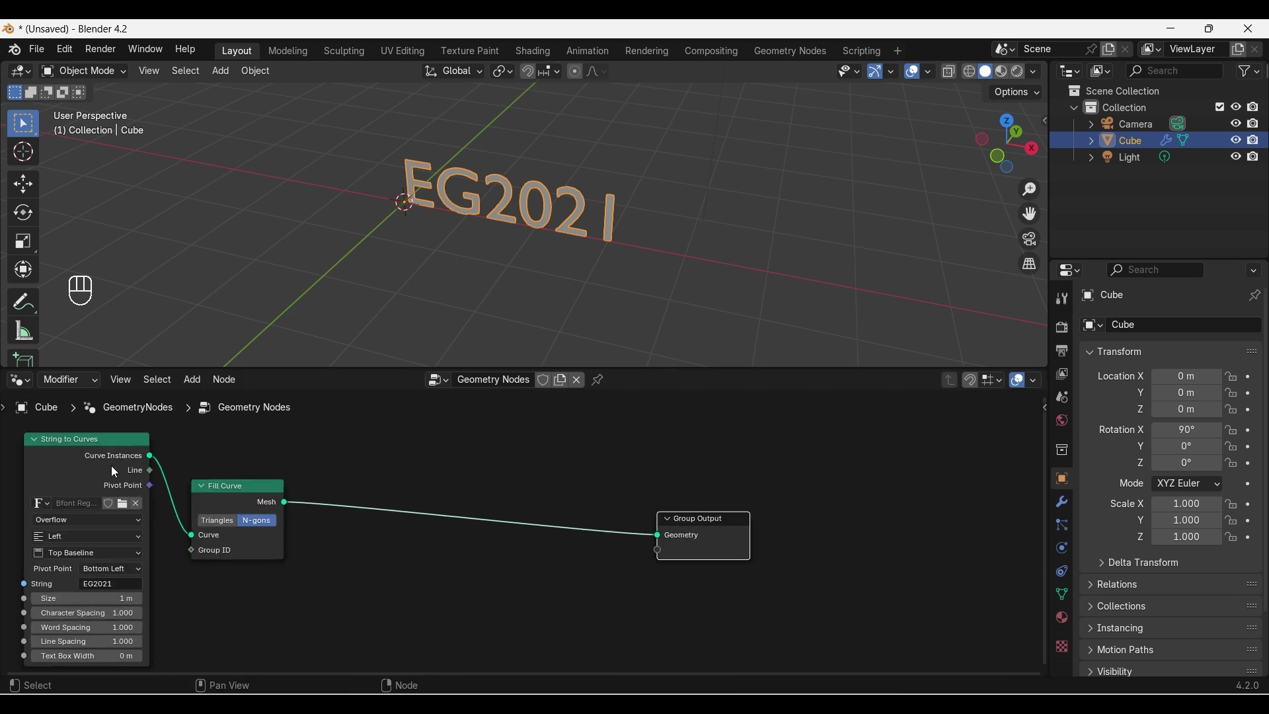
# Extrude the filled letters into solid text with an Extrude Mesh offset scale of 0.400.
pyautogui.press('shift+a')
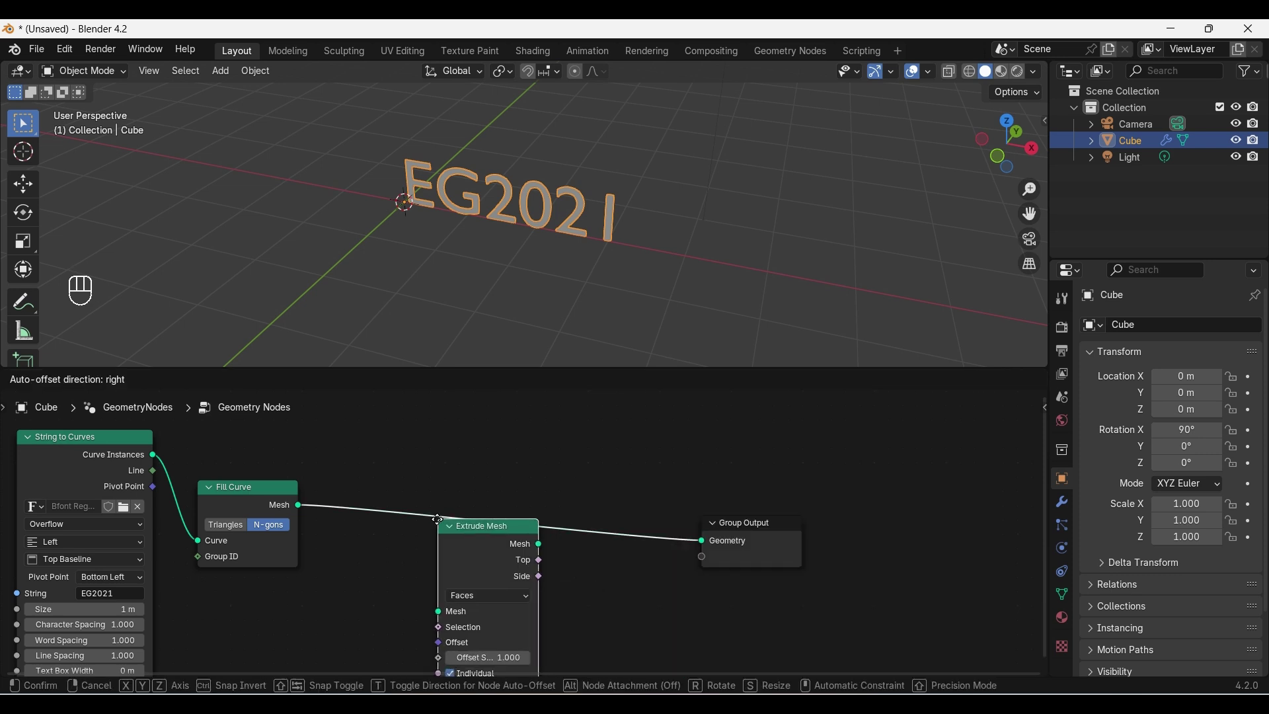
pyautogui.click(356, 479)
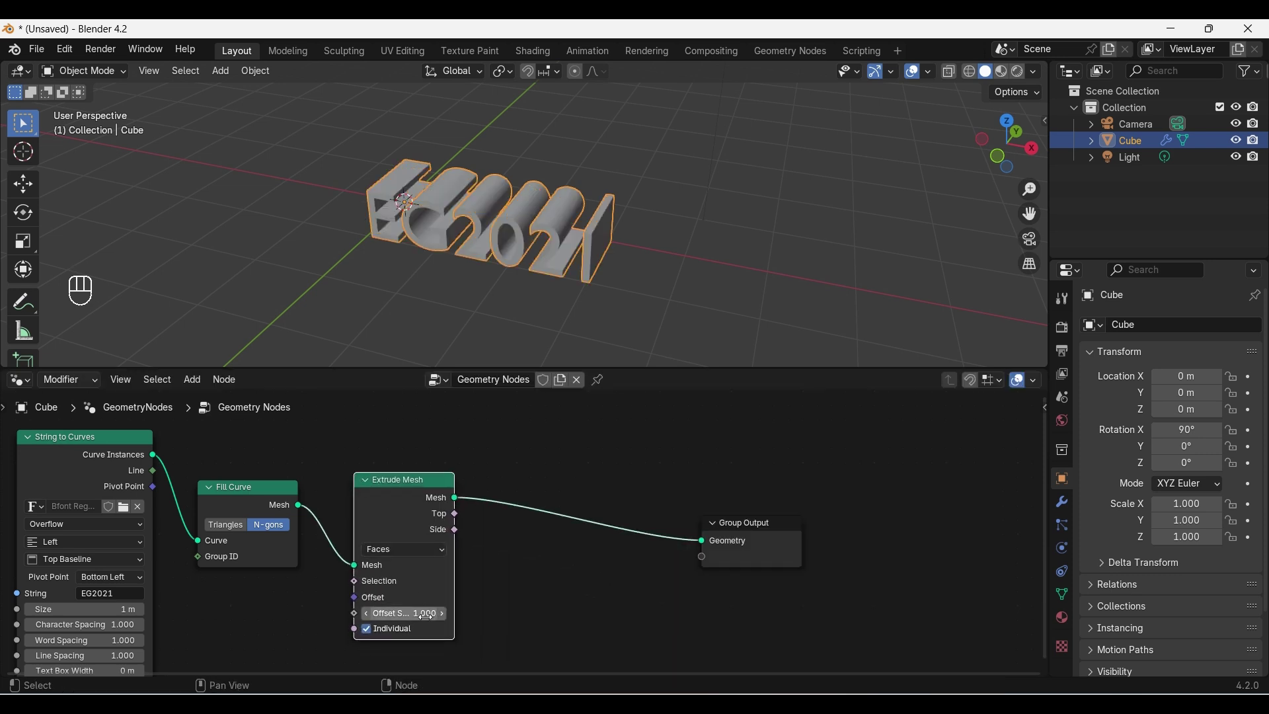
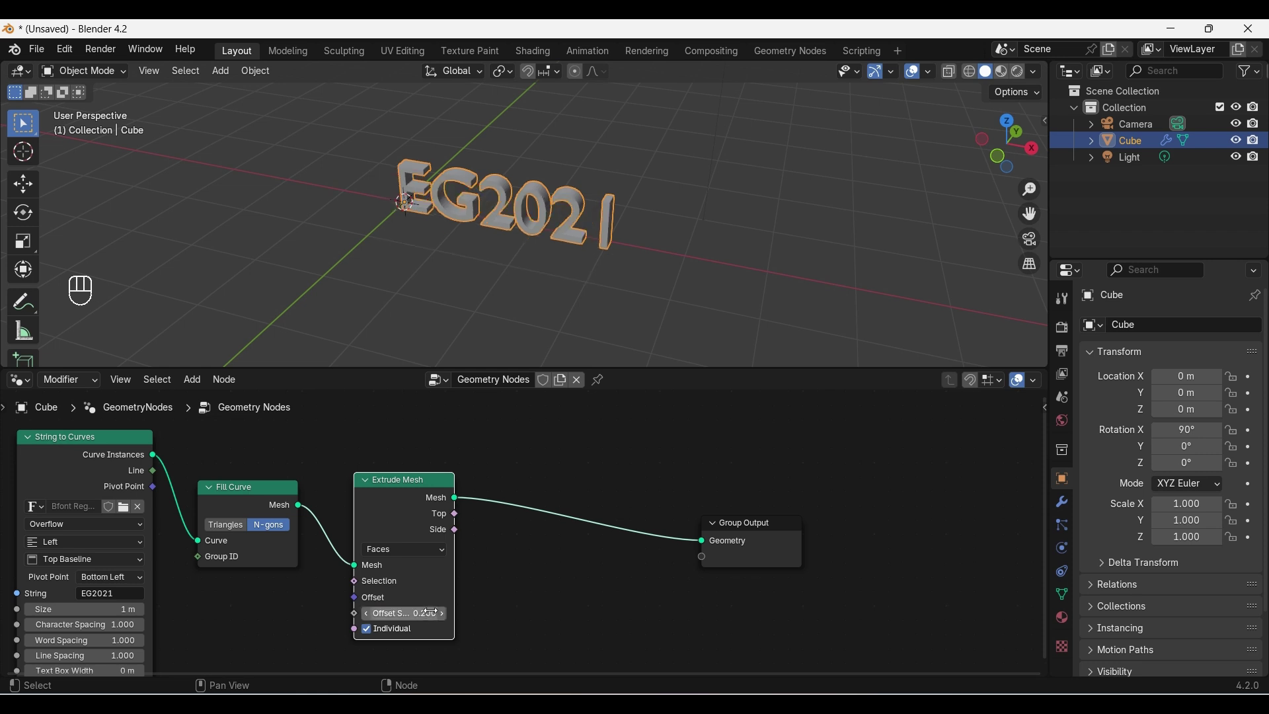
pyautogui.click(449, 619)
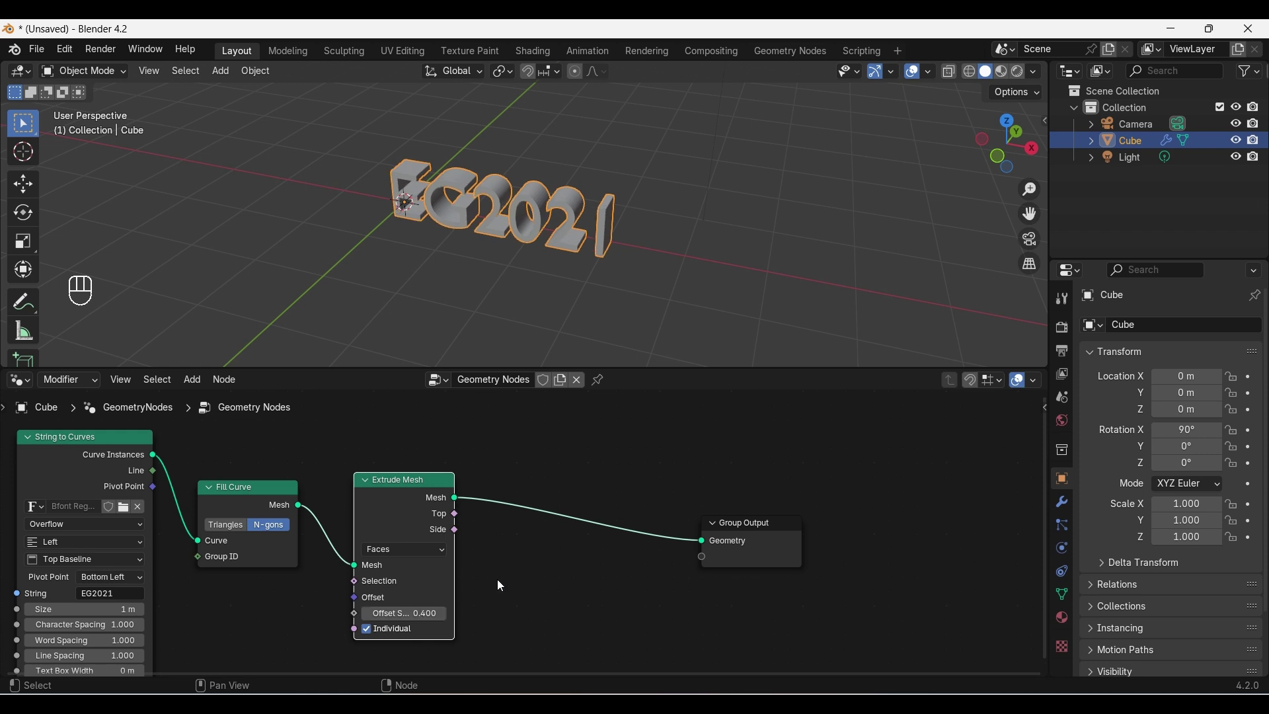
pyautogui.press('shift+s')
pyautogui.press('shift+a')
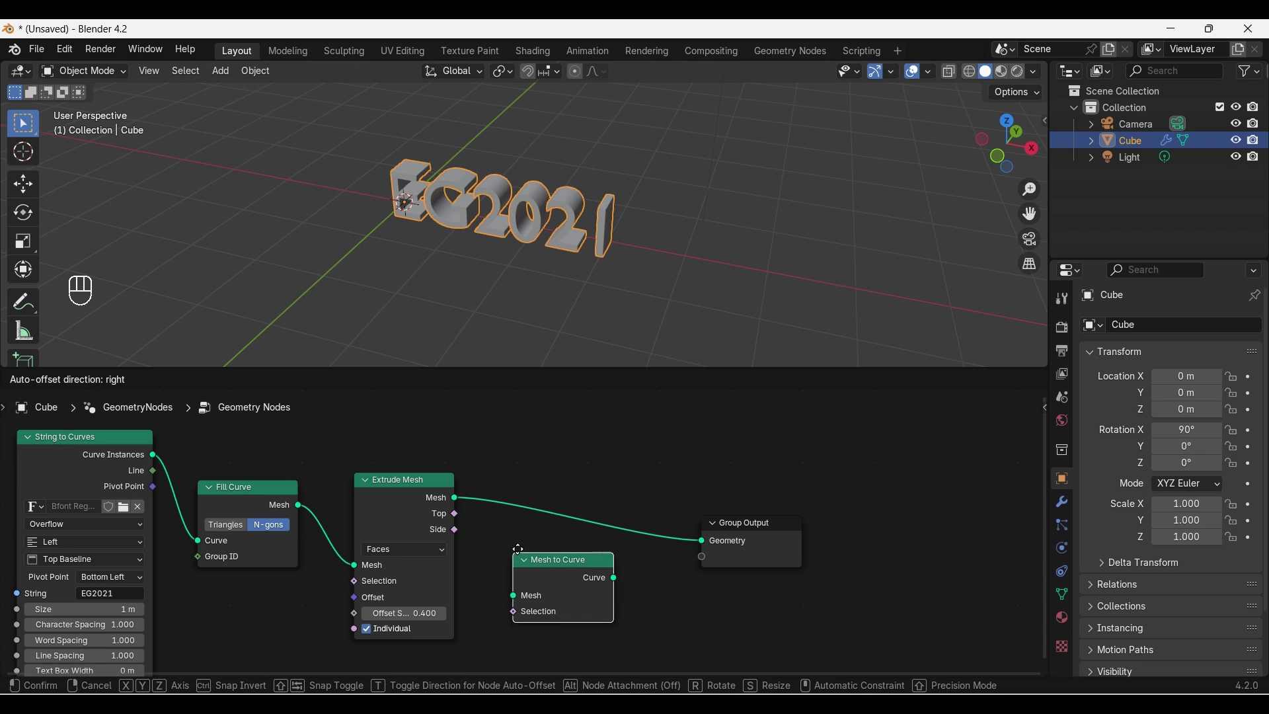
# Insert Mesh to Curve and Curve to Mesh after the extrusion and start wiring a profile curve.
pyautogui.click(497, 495)
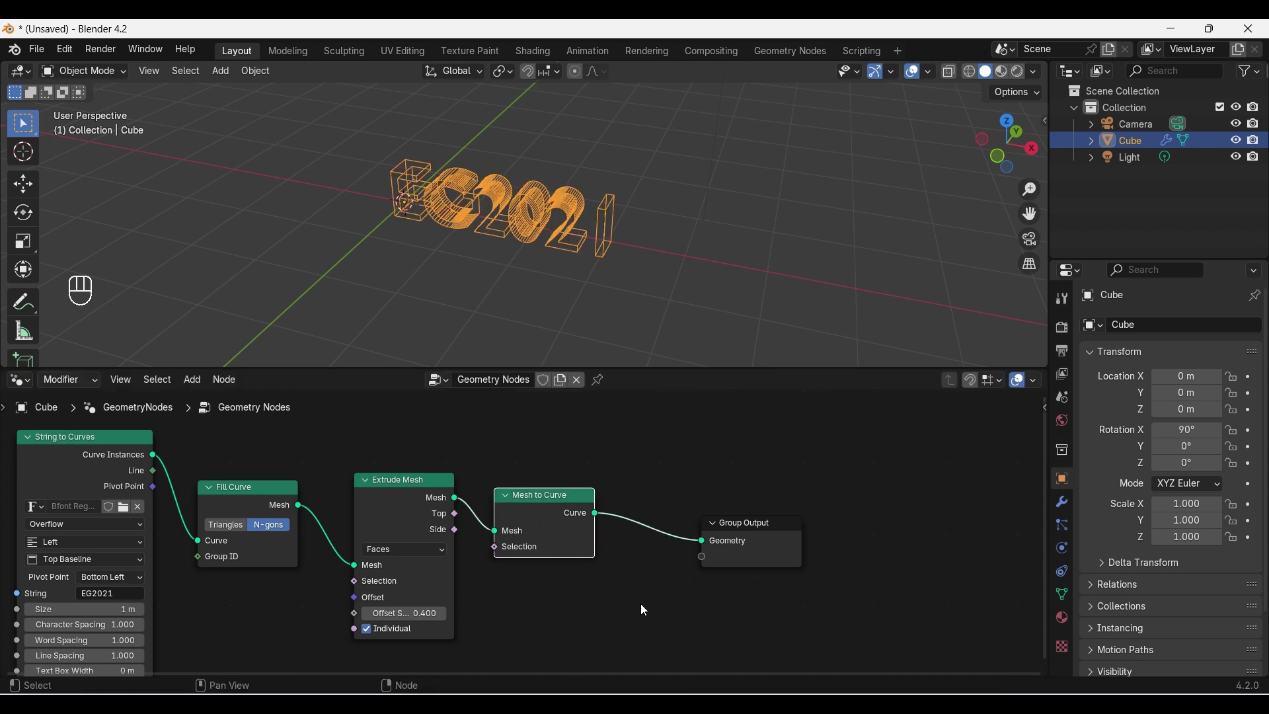
pyautogui.click(643, 611)
pyautogui.press('shift+a')
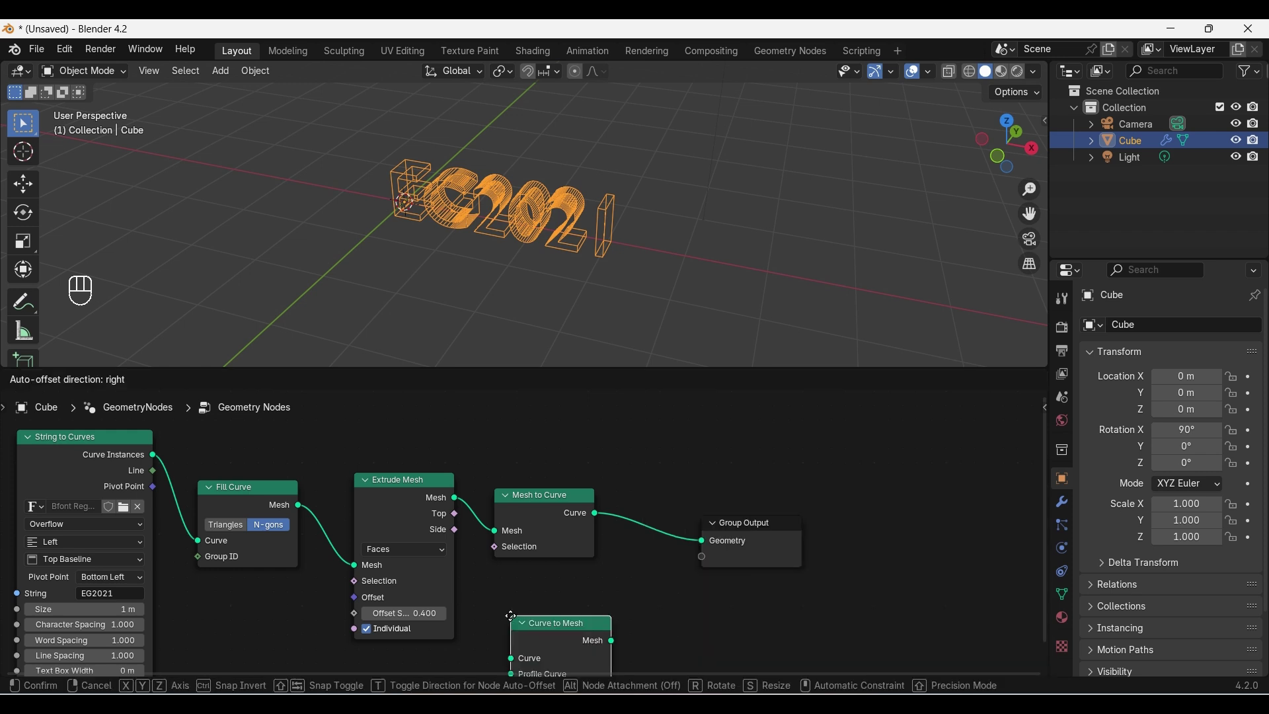
pyautogui.click(621, 507)
pyautogui.moveTo(625, 565); pyautogui.dragTo(607, 582)
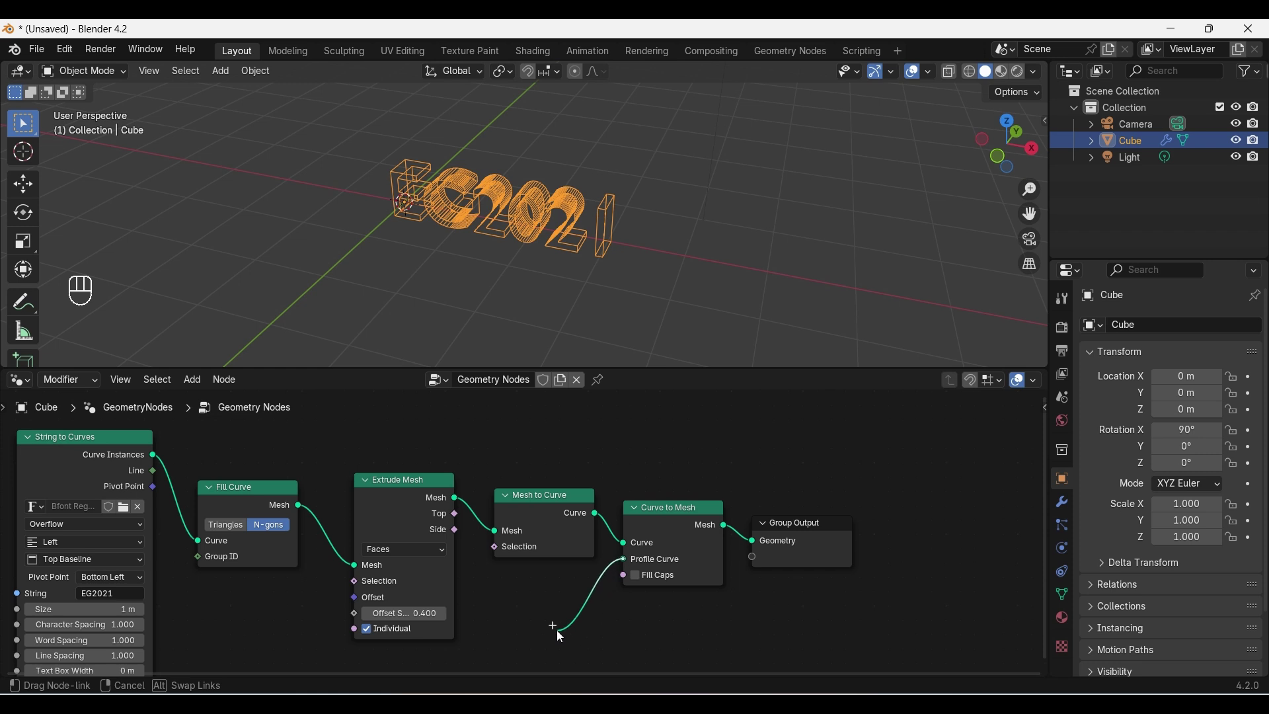
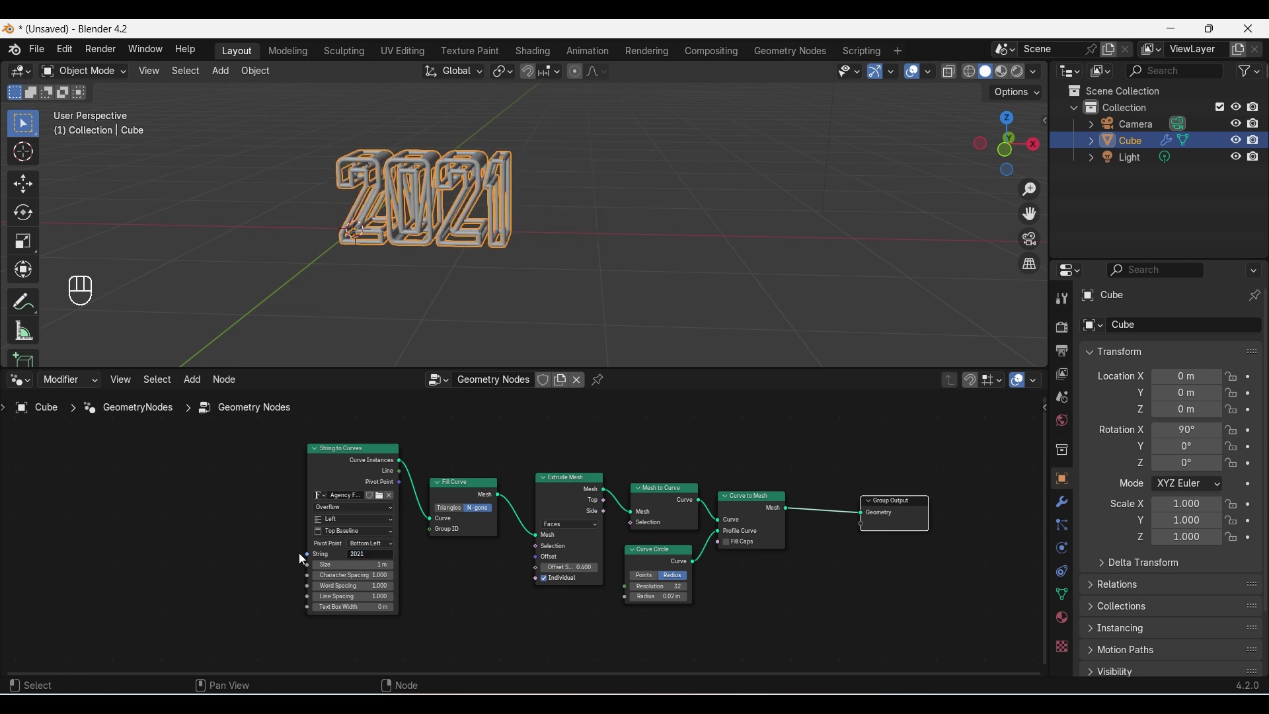
# Switch the String to Curves text to a different font.
pyautogui.click(386, 500)
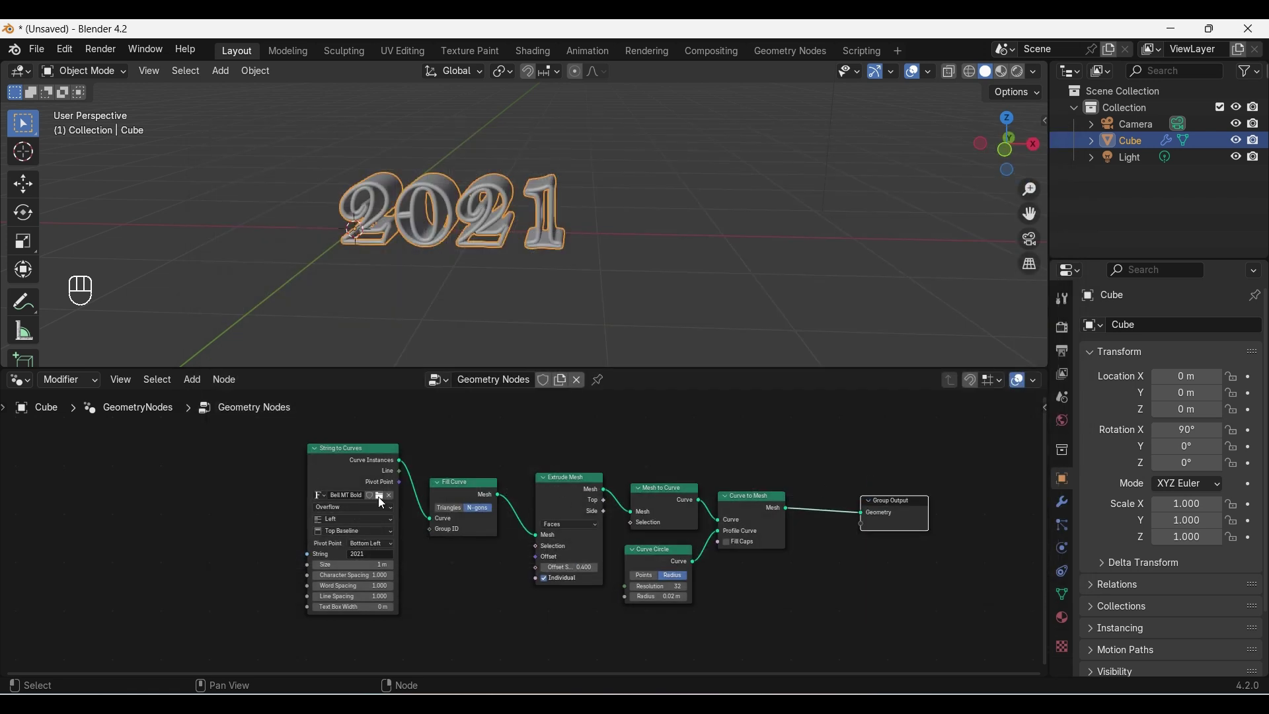
pyautogui.click(386, 503)
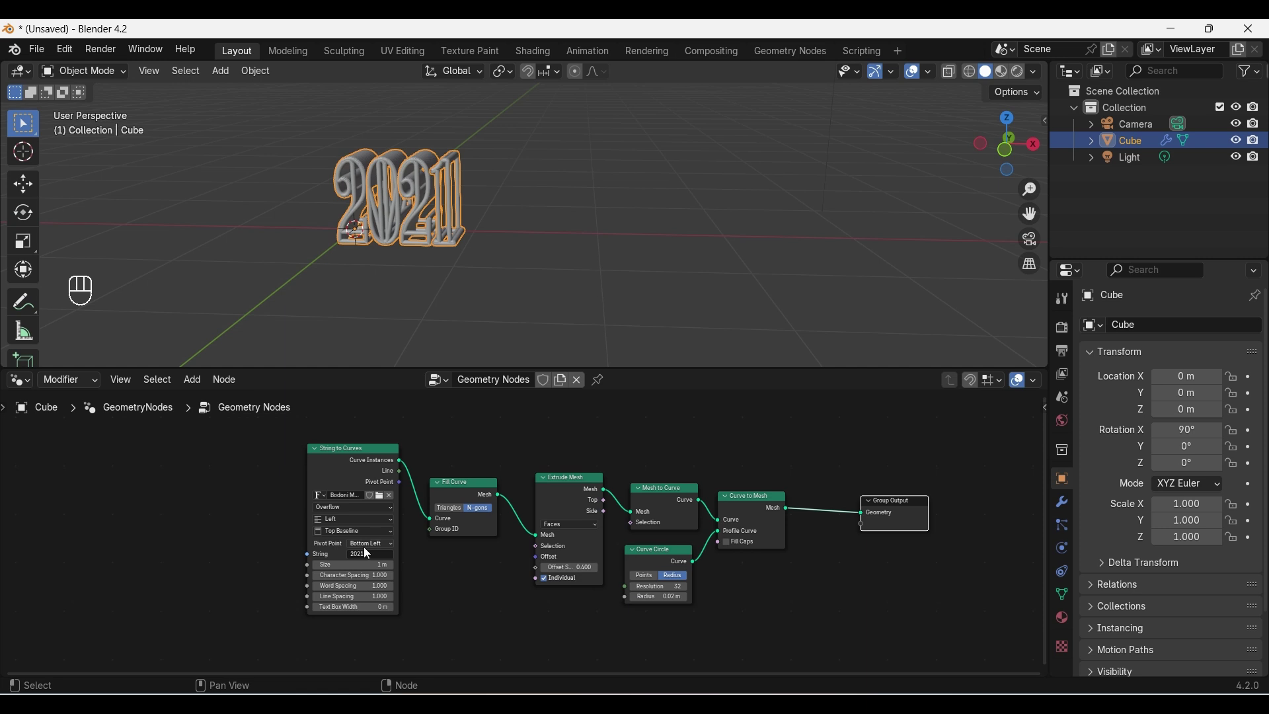
# Change the string to EG2021 and move the String to Curves node further left.
pyautogui.click(355, 462)
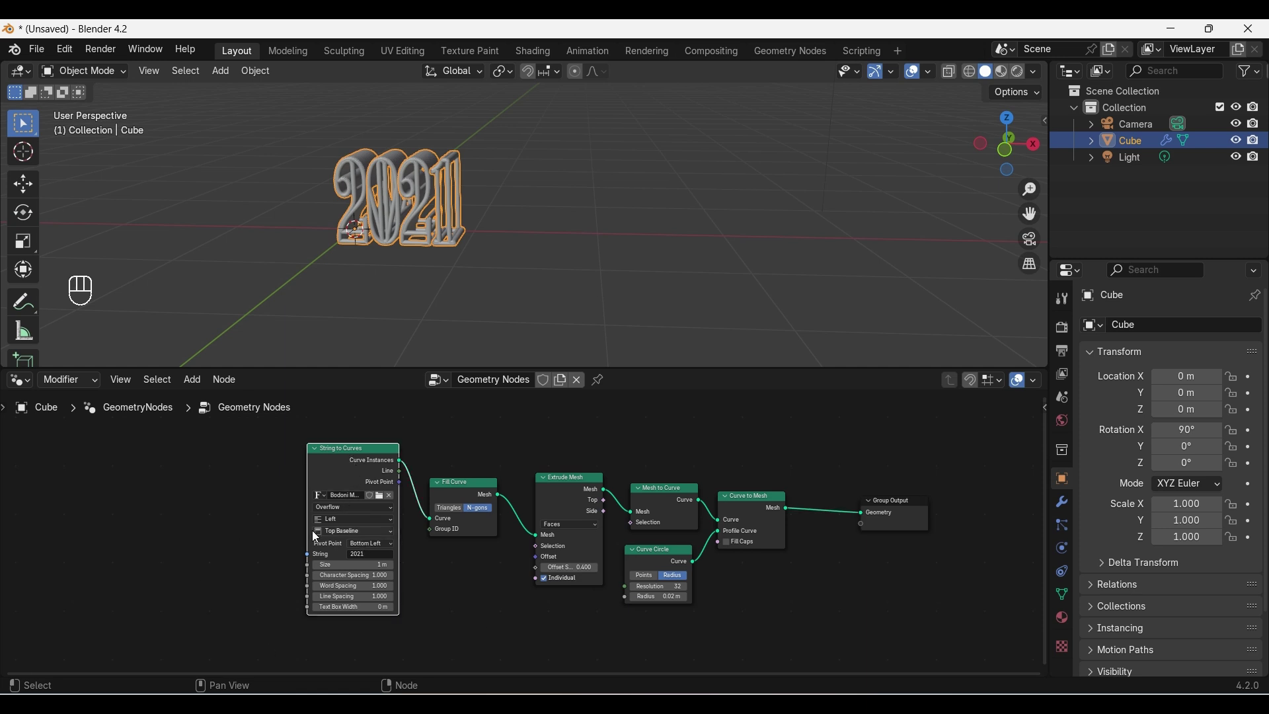
pyautogui.moveTo(373, 557); pyautogui.dragTo(369, 554)
pyautogui.press('Left')
pyautogui.press('Left')
pyautogui.press('Left')
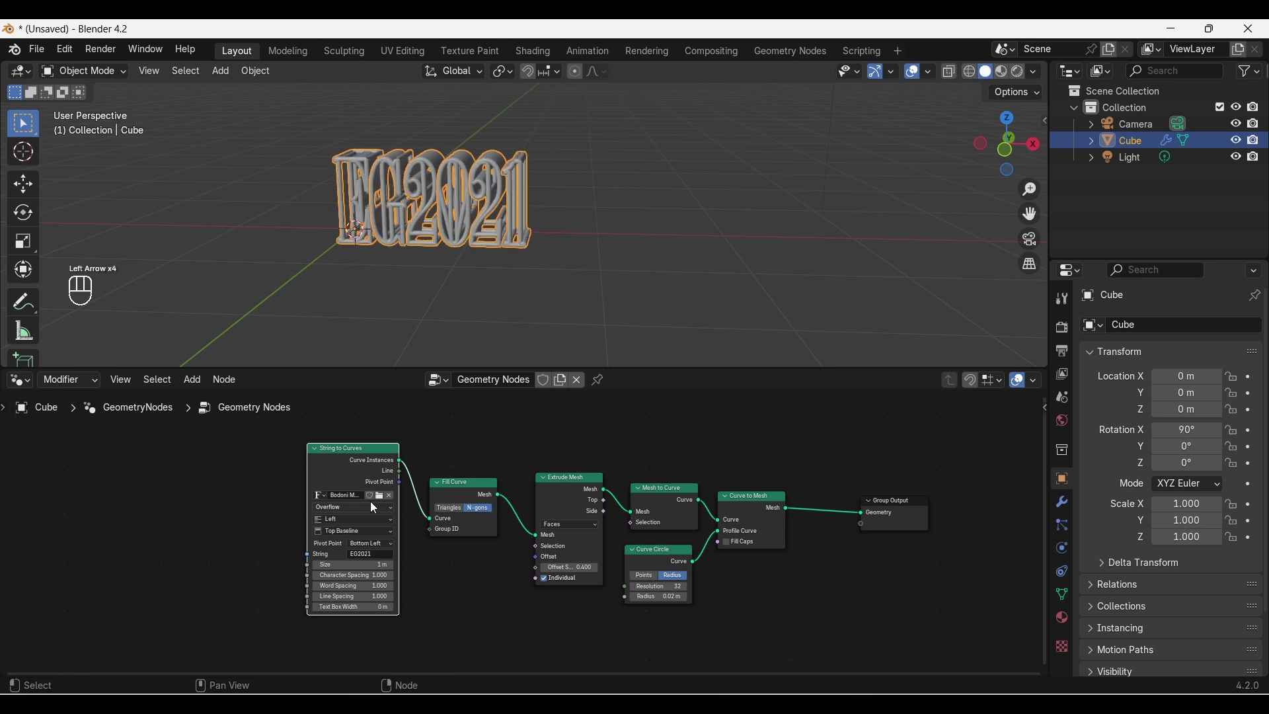
pyautogui.click(343, 450)
pyautogui.click(367, 631)
# Add a Switch node, duplicate String to Curves below it and collapse the original.
pyautogui.press('shift+a')
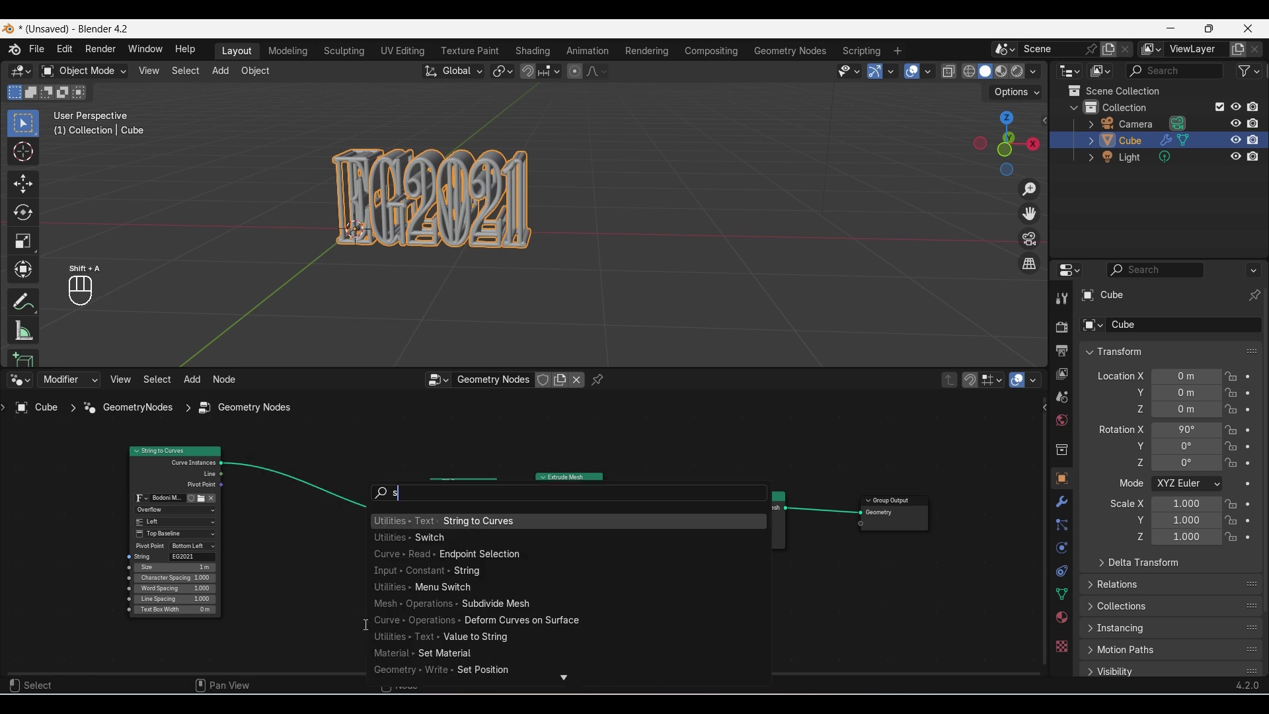
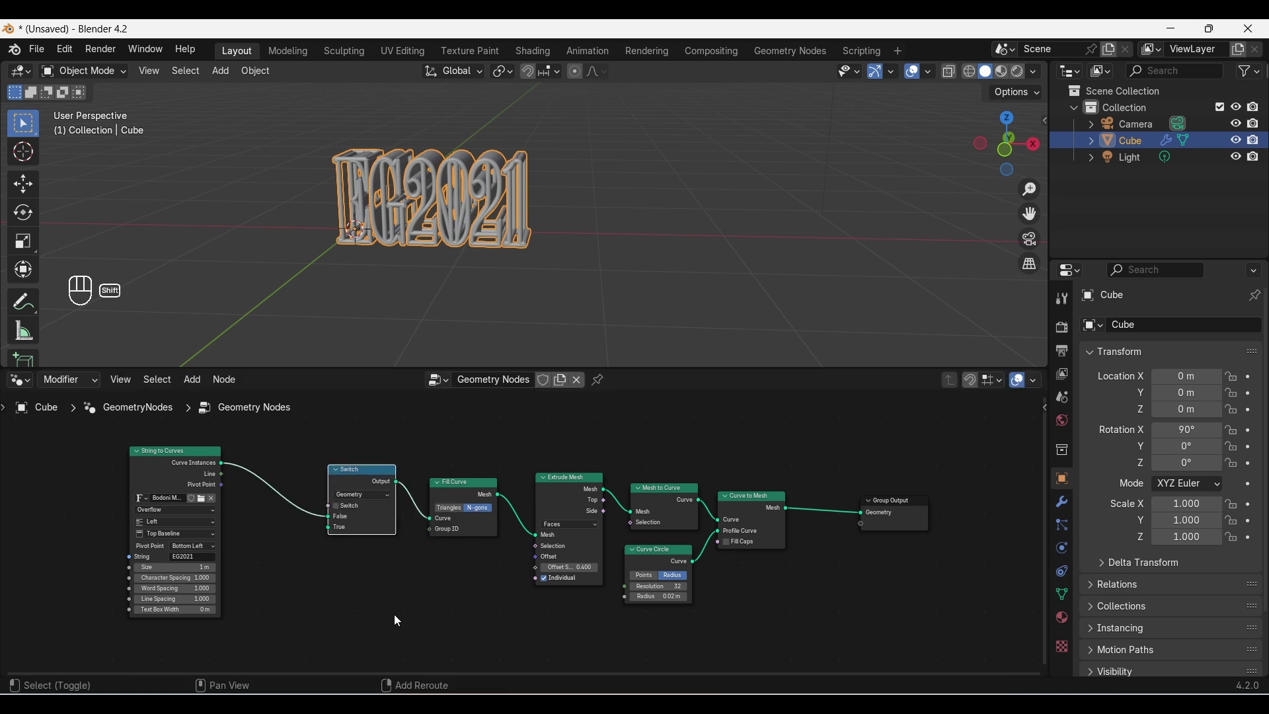
pyautogui.click(171, 475)
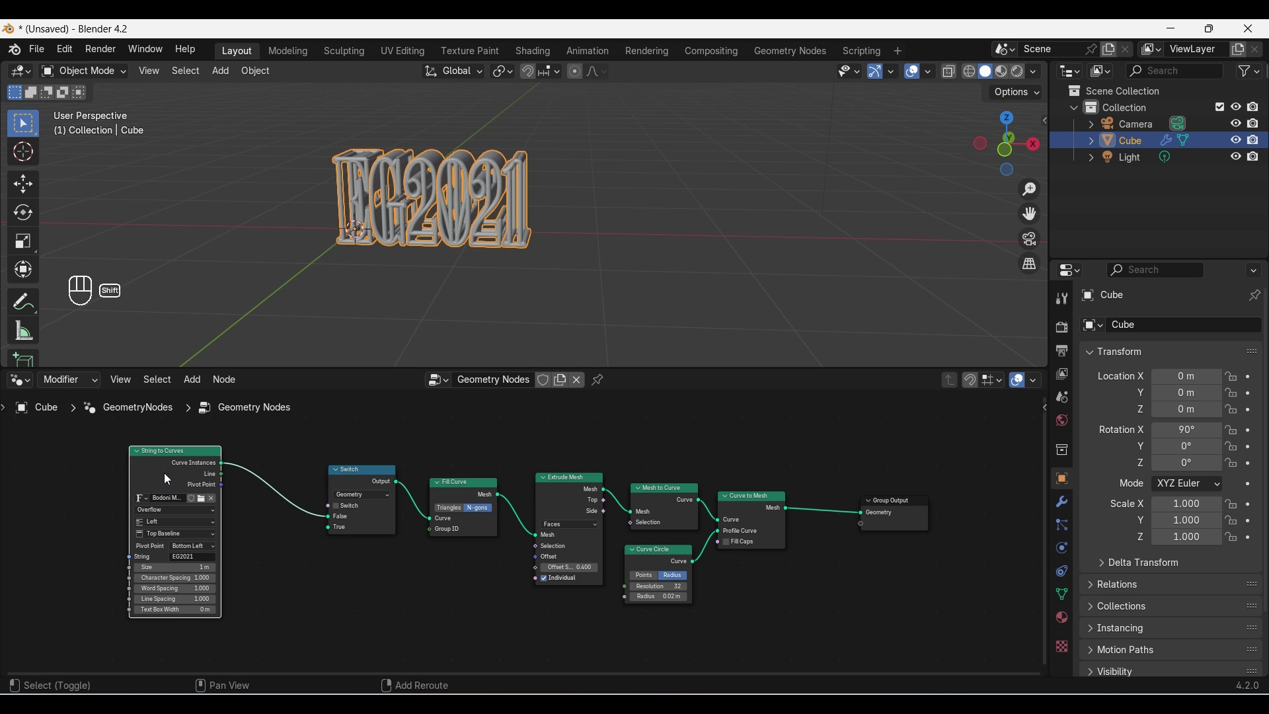
pyautogui.press('shift+d')
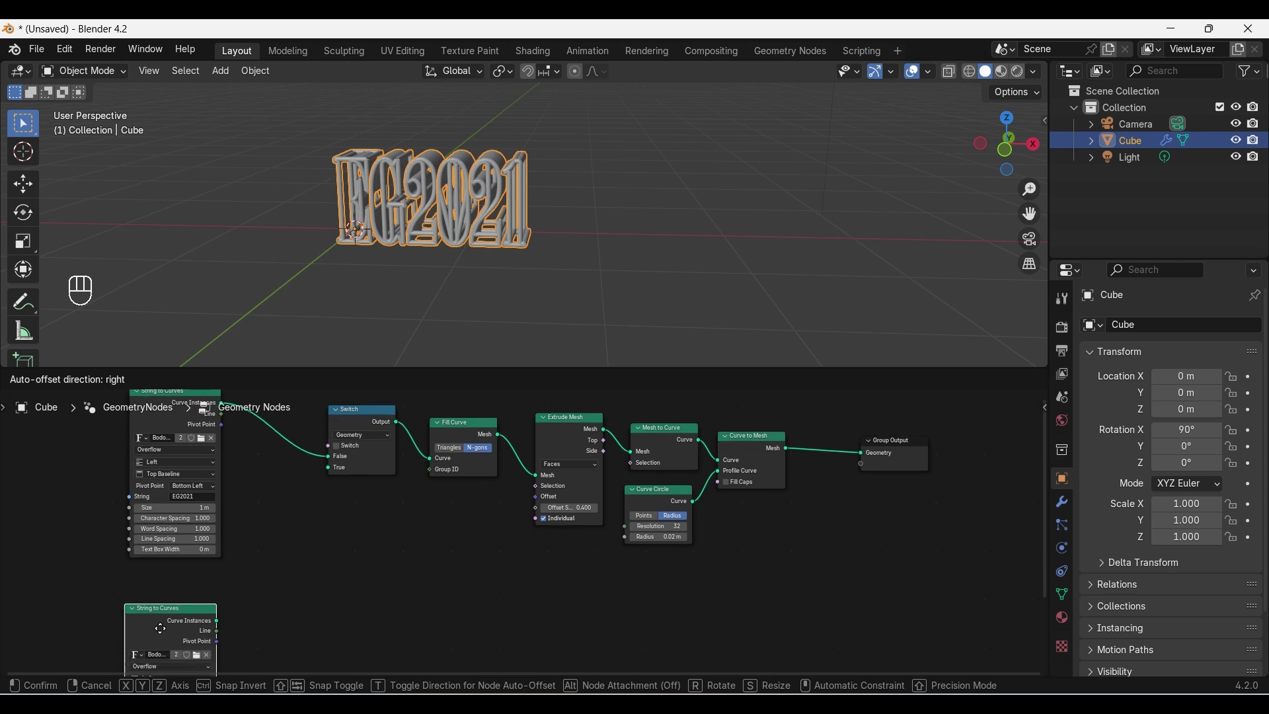
pyautogui.click(171, 597)
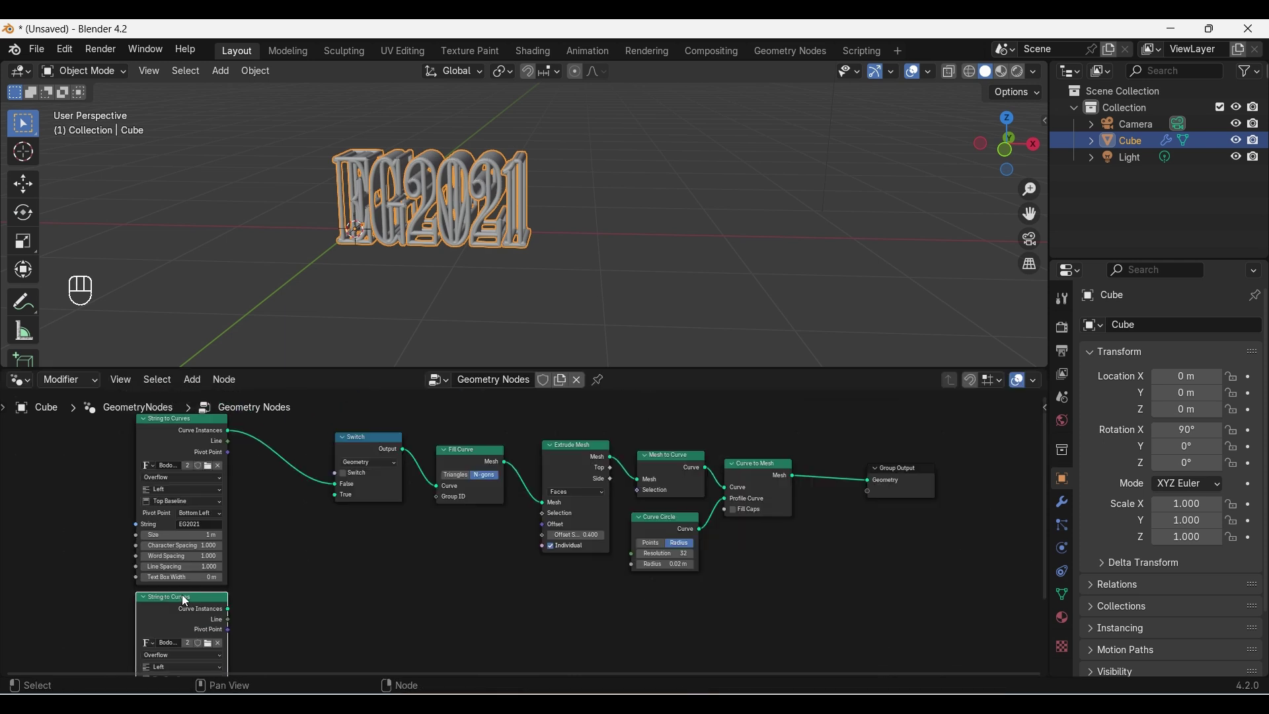
pyautogui.click(158, 471)
pyautogui.click(191, 609)
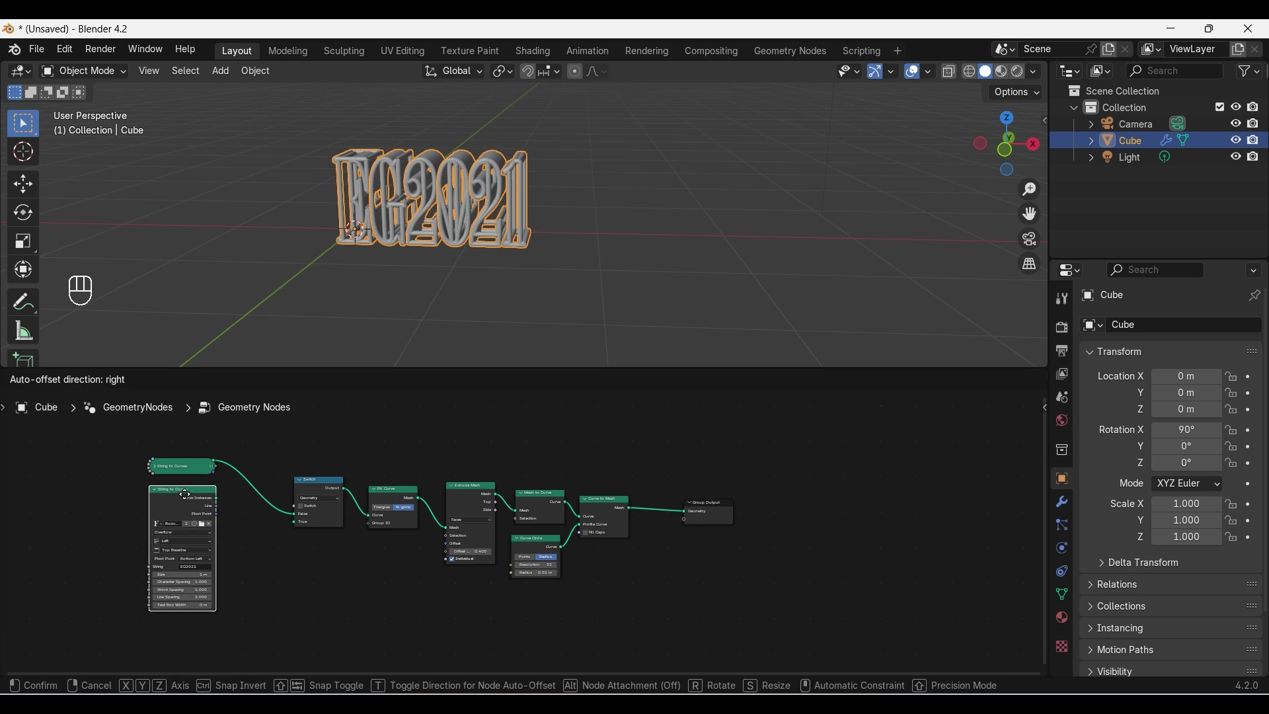
# Wire the two text nodes to the Switch False and True inputs and give the copy a different font.
pyautogui.click(193, 479)
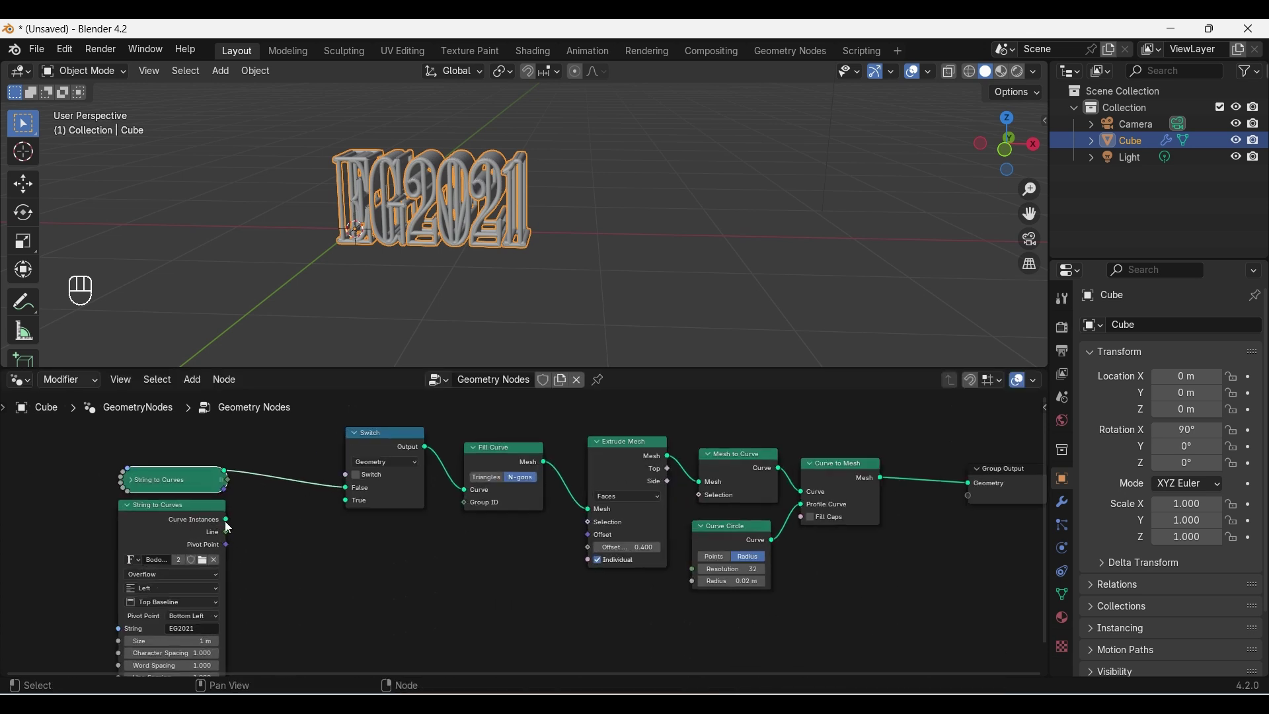
pyautogui.click(233, 524)
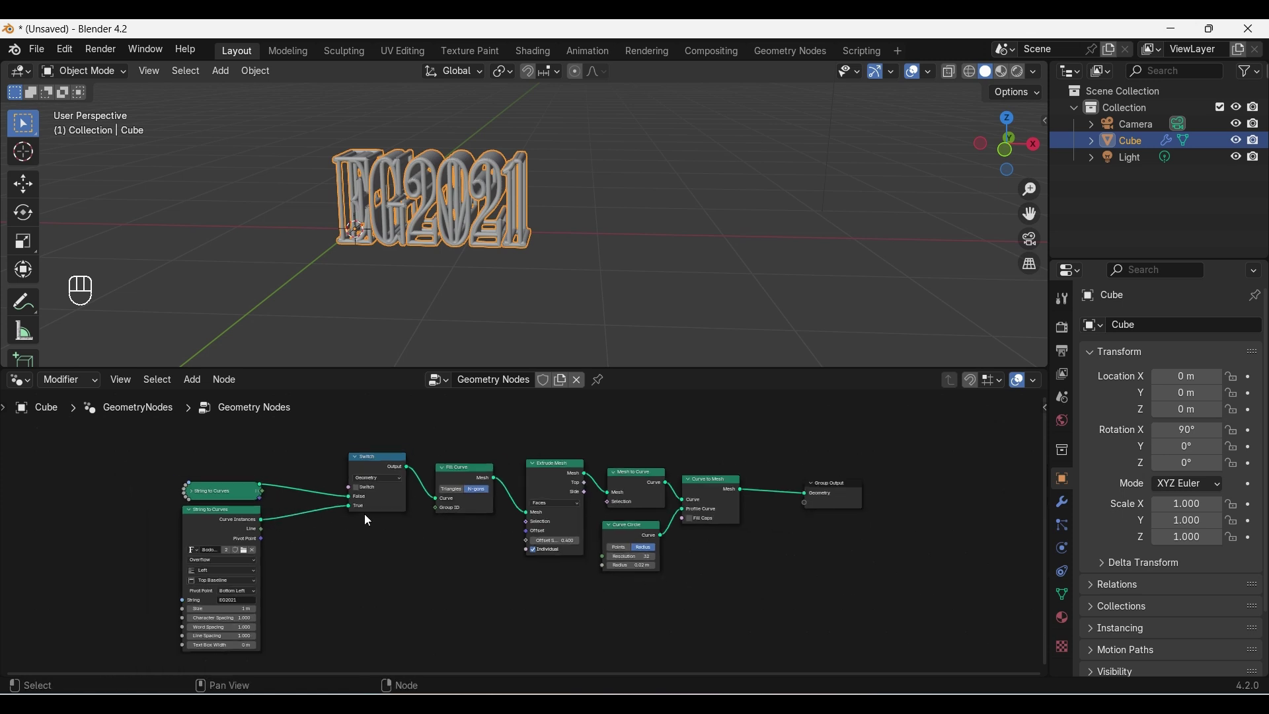
pyautogui.click(291, 511)
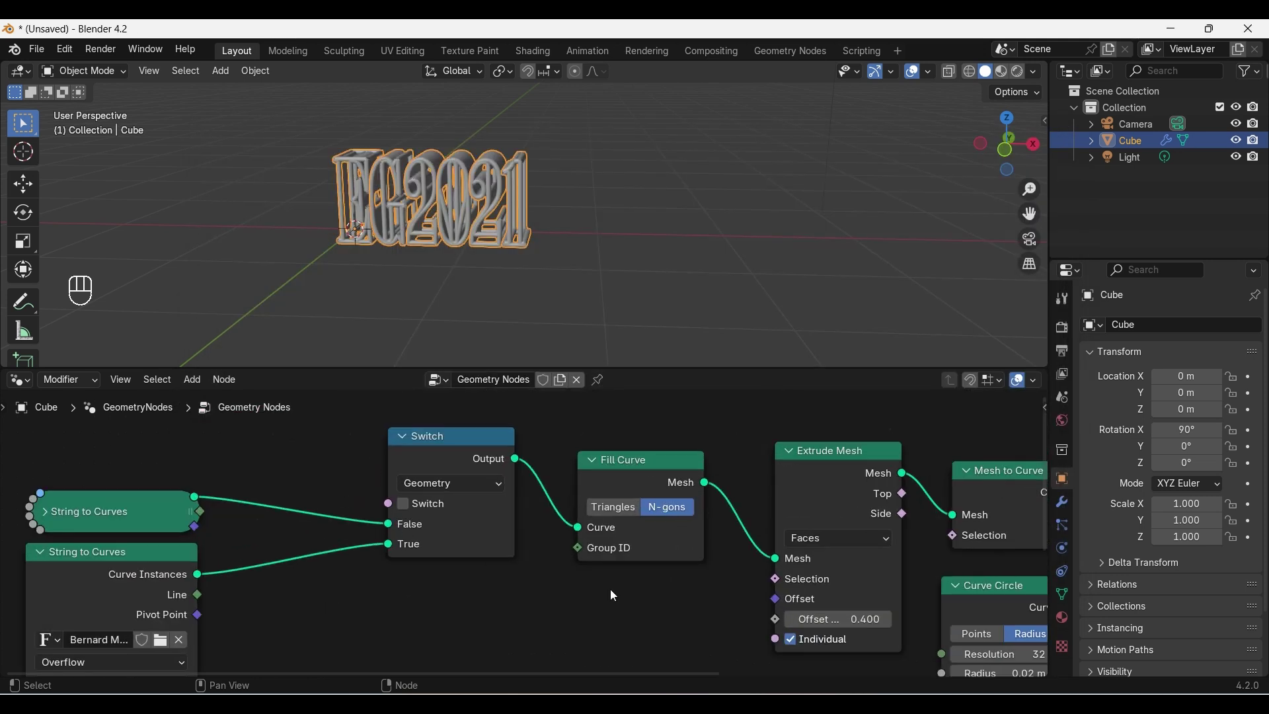
# Add a Less Than compare node driving the Switch and place it above the text nodes.
pyautogui.click(479, 546)
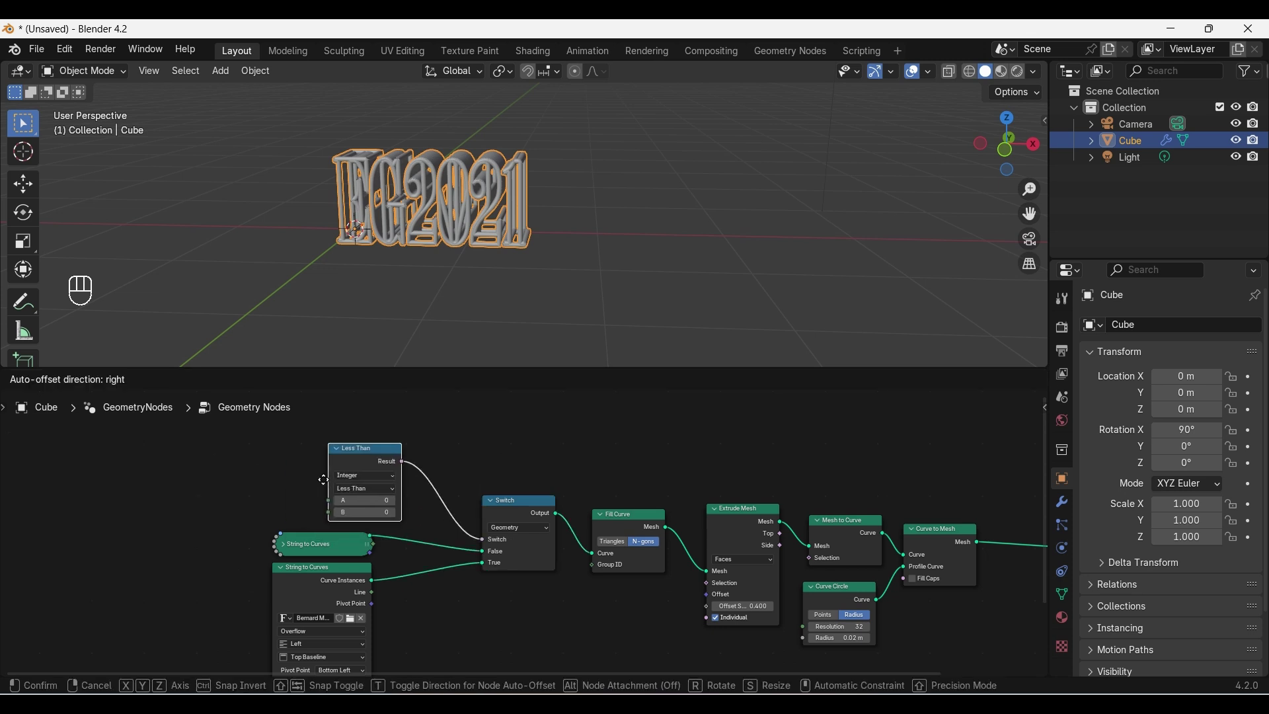
pyautogui.click(293, 487)
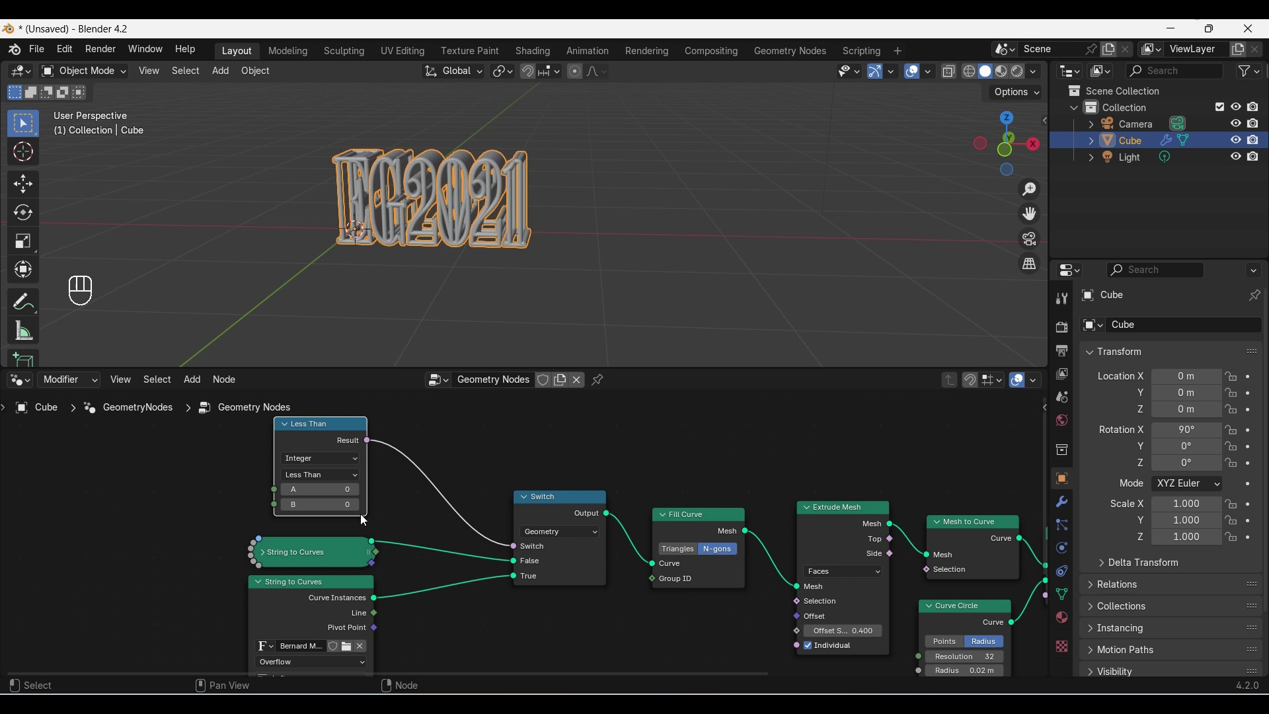
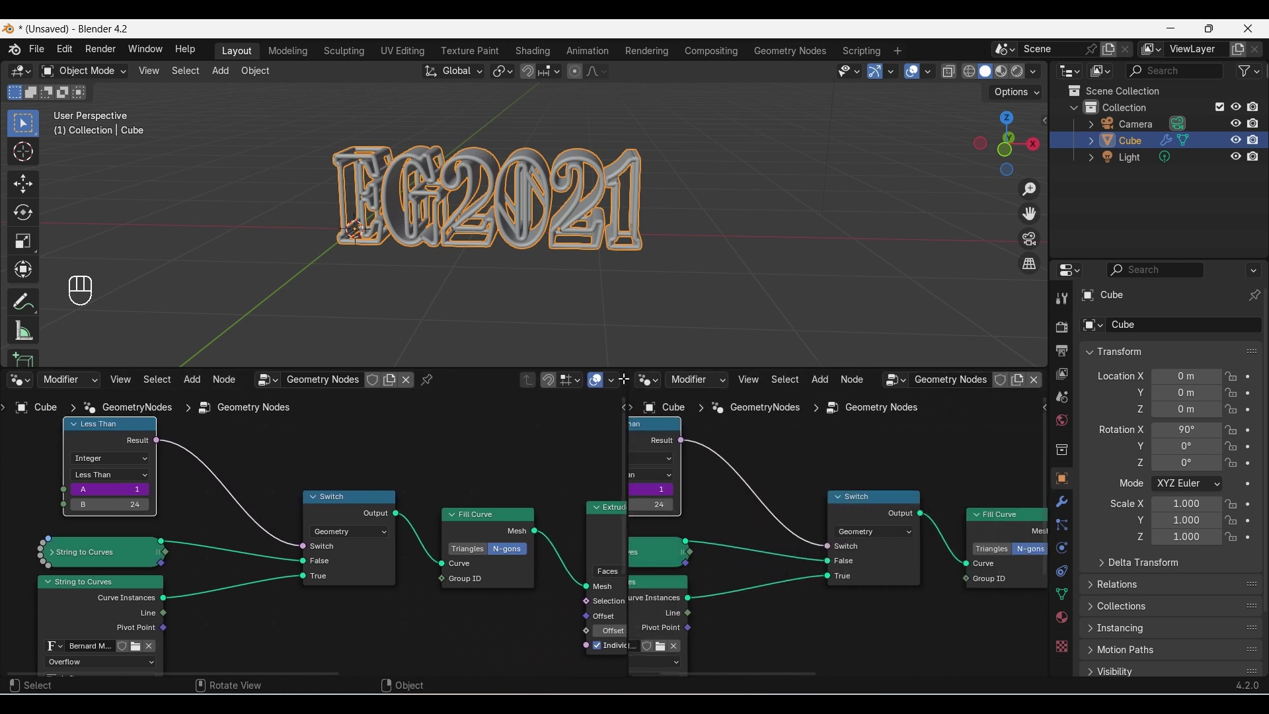
# Turn the right area into a Timeline, scrub frames to test the switch and play the animation.
pyautogui.moveTo(653, 389); pyautogui.dragTo(275, 449)
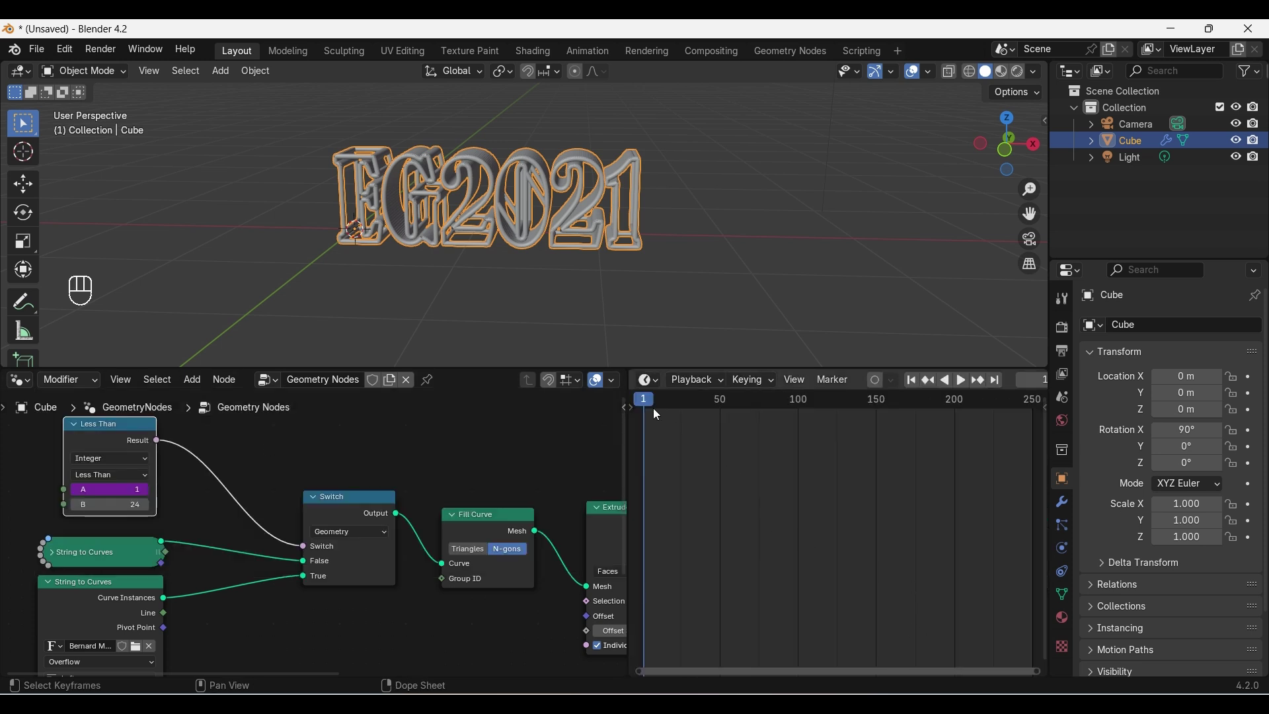
pyautogui.click(650, 407)
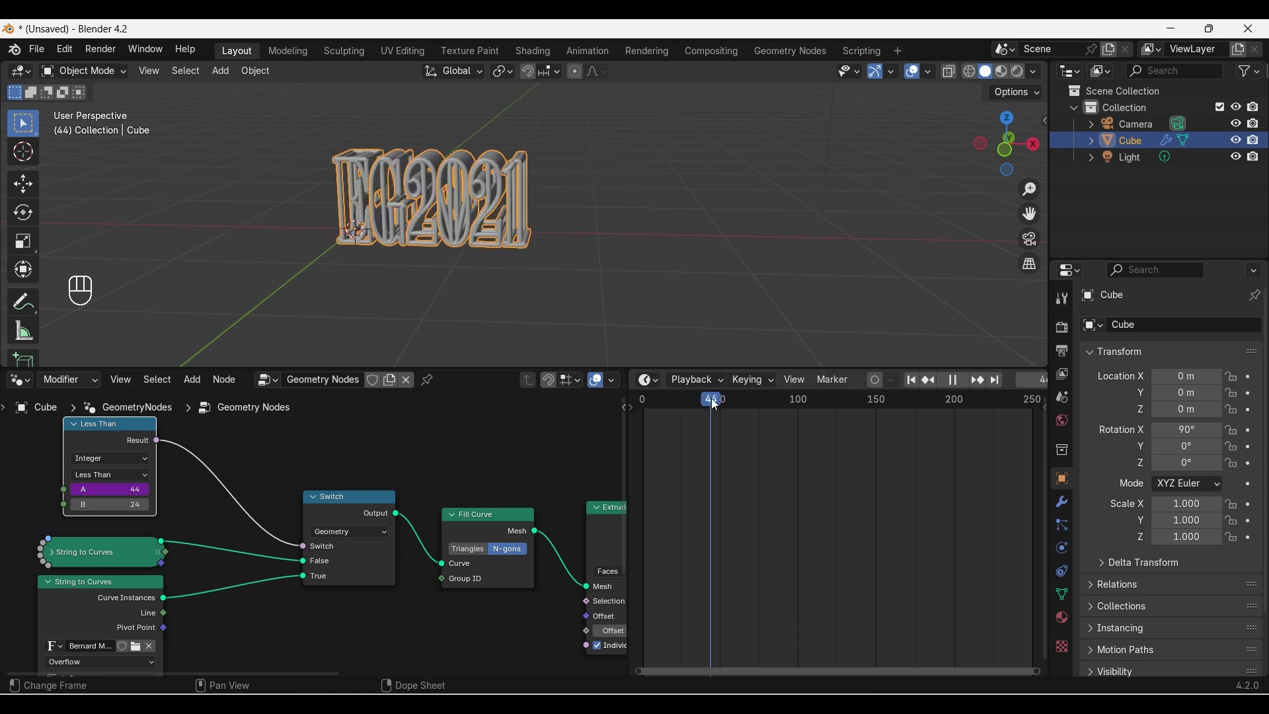
pyautogui.click(718, 405)
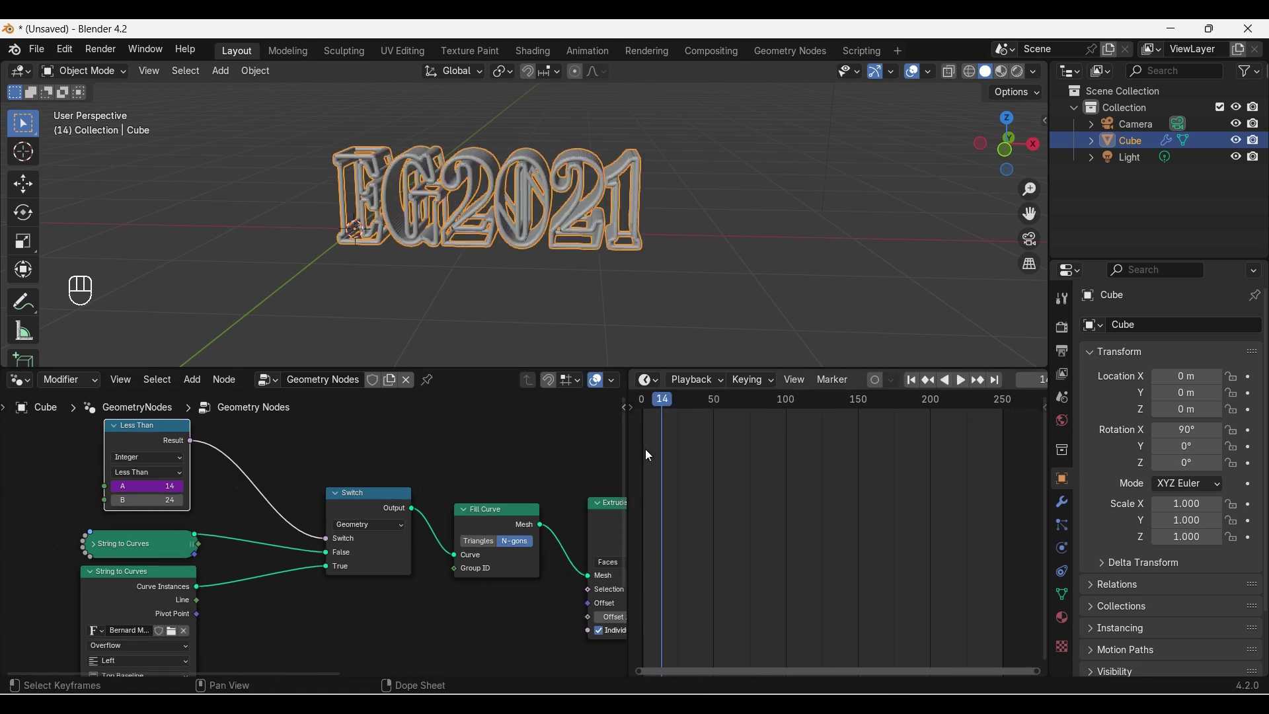
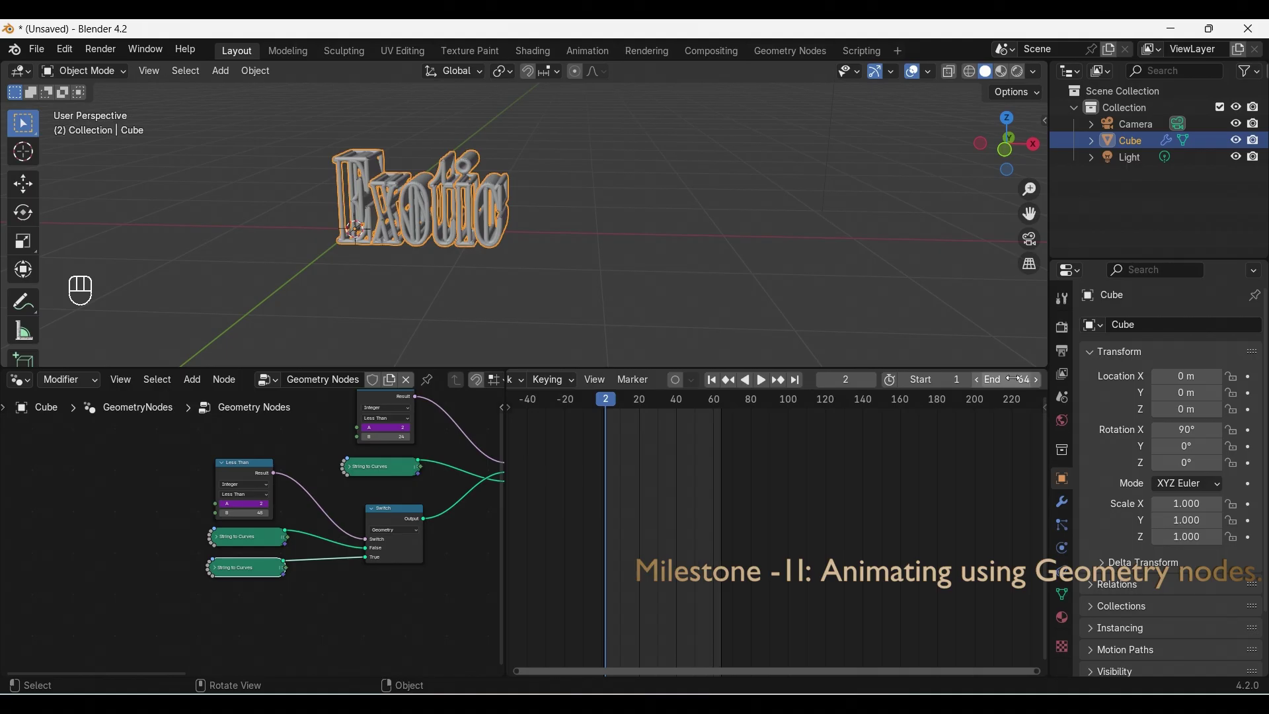
pyautogui.press('space')
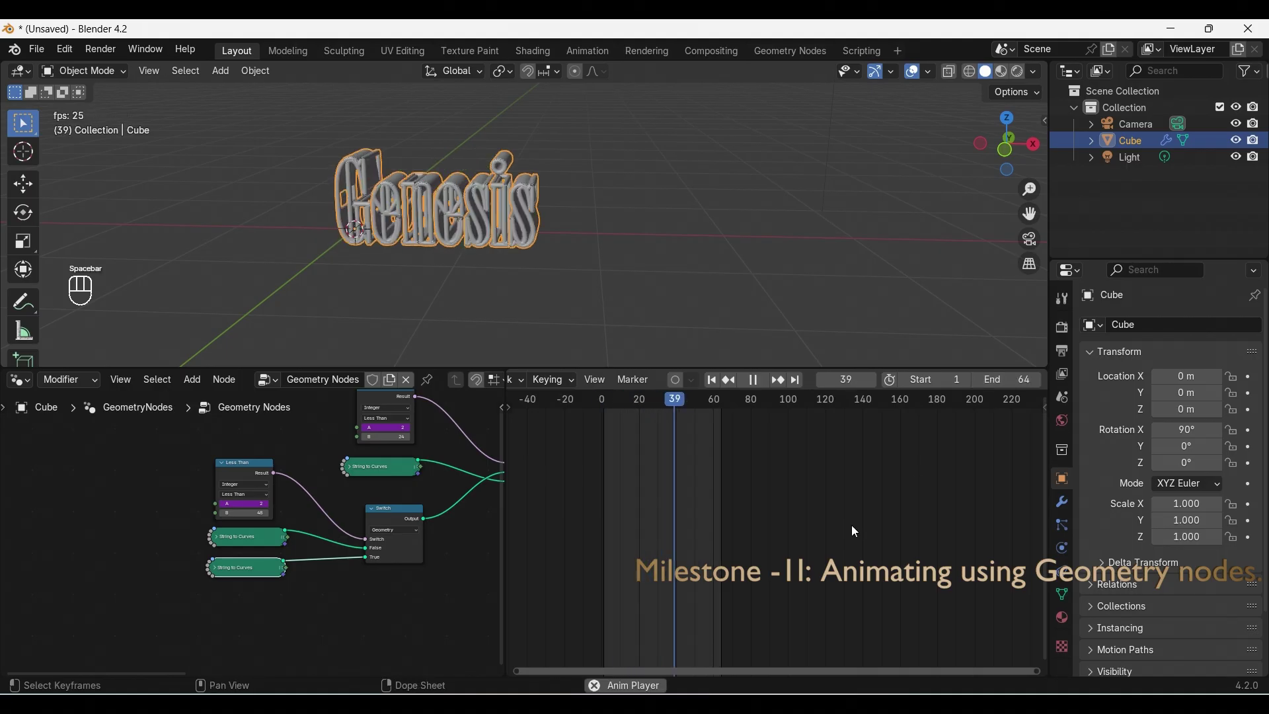